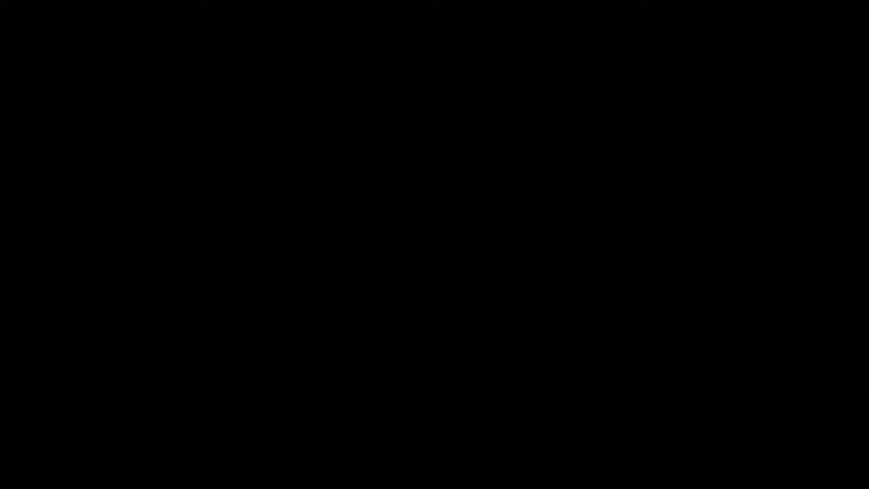
key(Down)
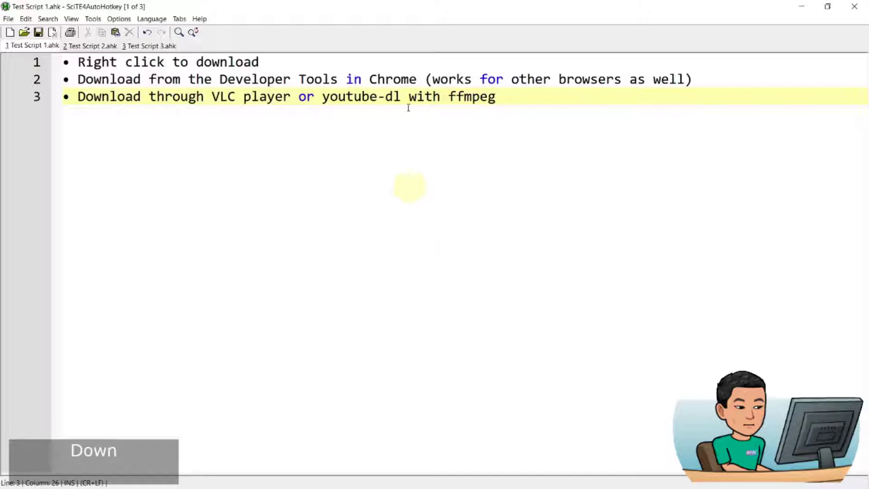
Save the Big Buck Bunny sample video via Save video as..., then bring its context menu up again
click(291, 62)
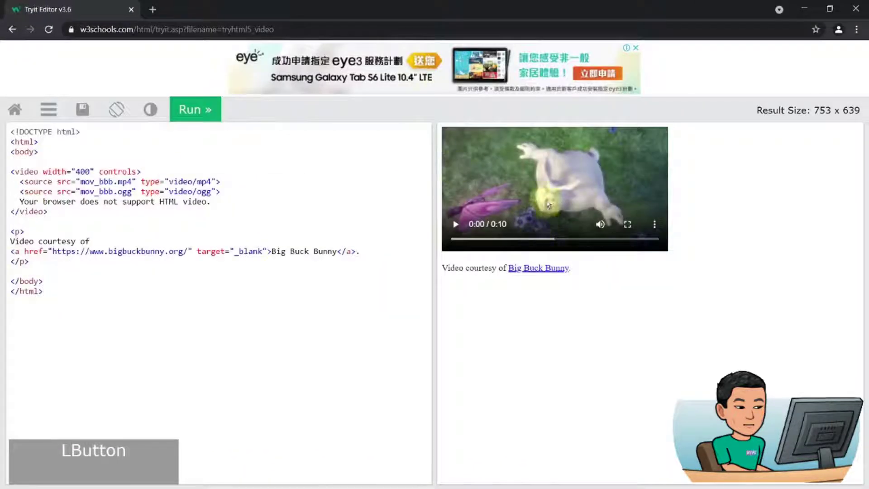
right_click(563, 193)
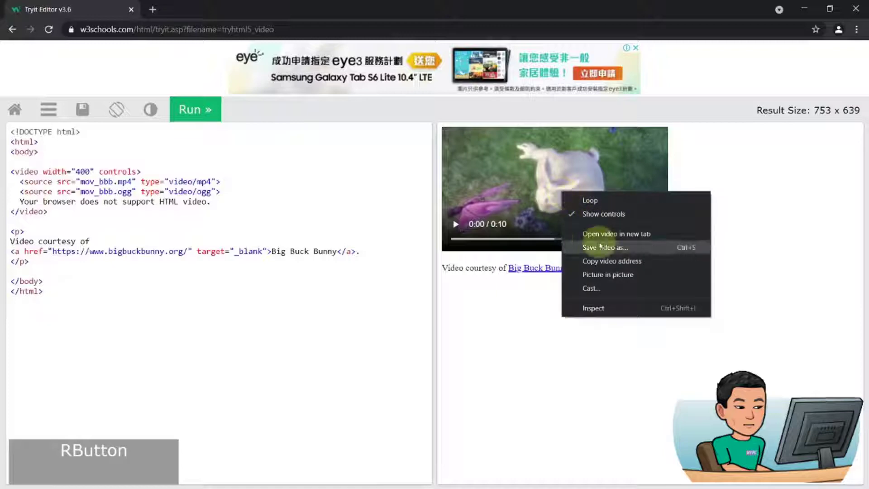
click(603, 251)
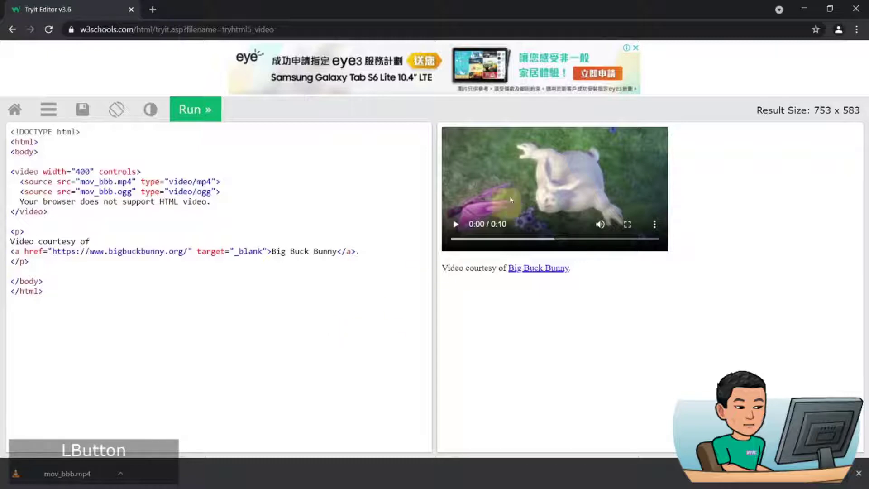
right_click(594, 201)
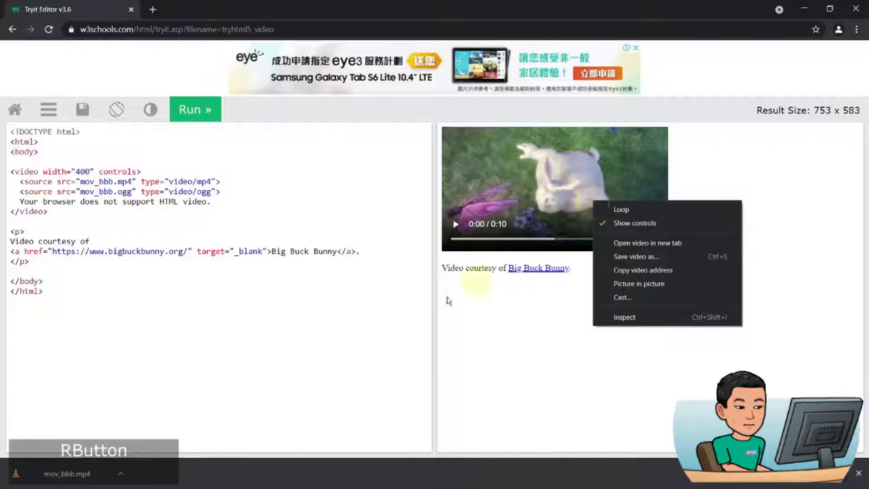
Record the demo page's requests in DevTools Network after a reload and filter them to Media
click(215, 337)
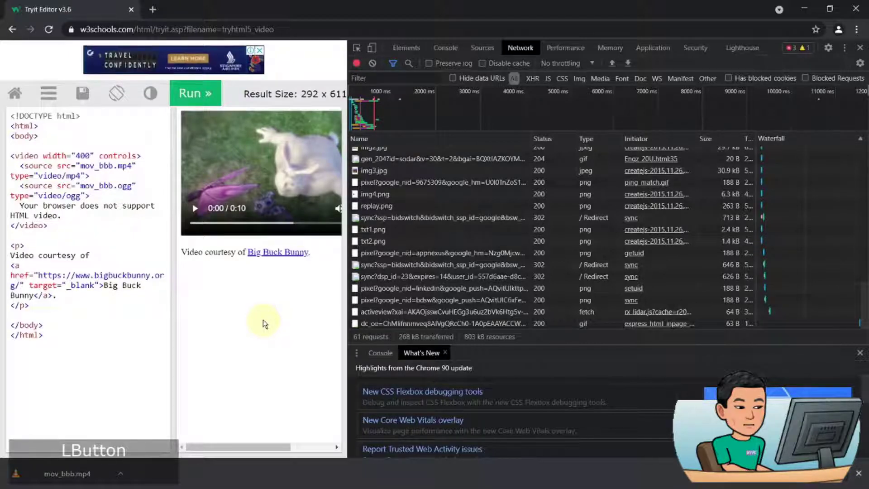
key(ctrl+r)
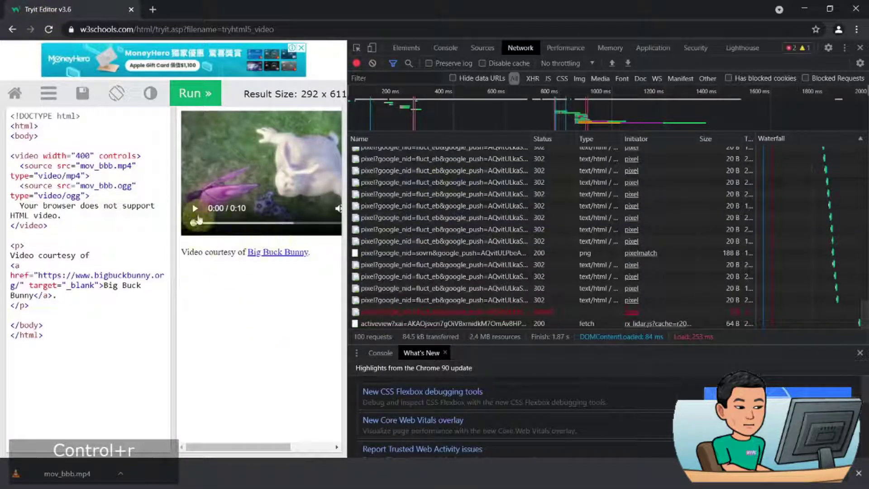
click(357, 286)
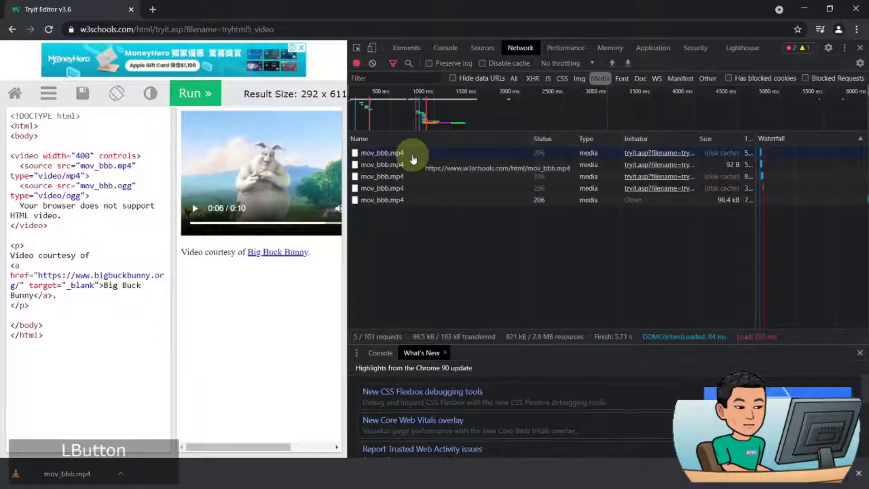
Open mov_bbb.mp4 in its own tab, start Save video as..., then cancel saving a second copy
click(414, 161)
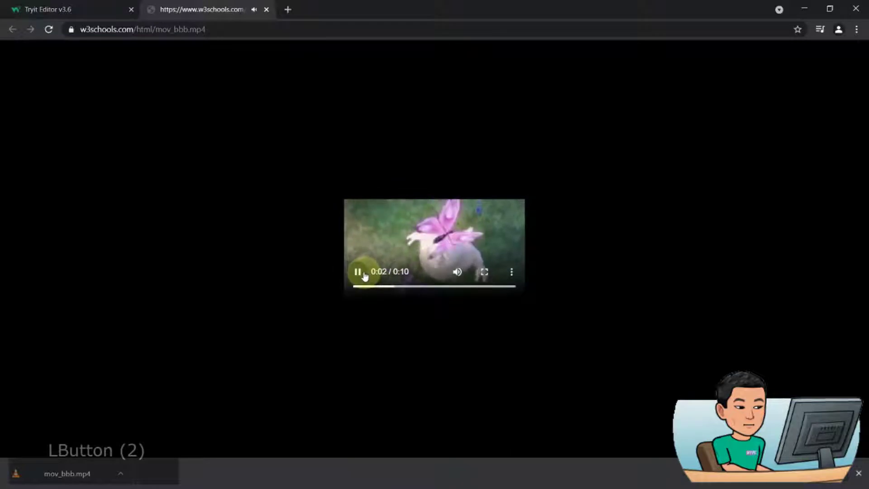
click(366, 276)
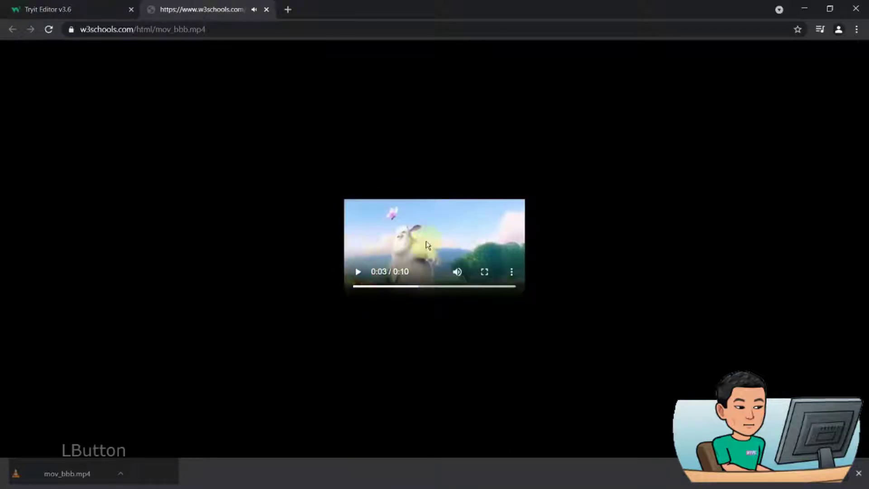
right_click(430, 243)
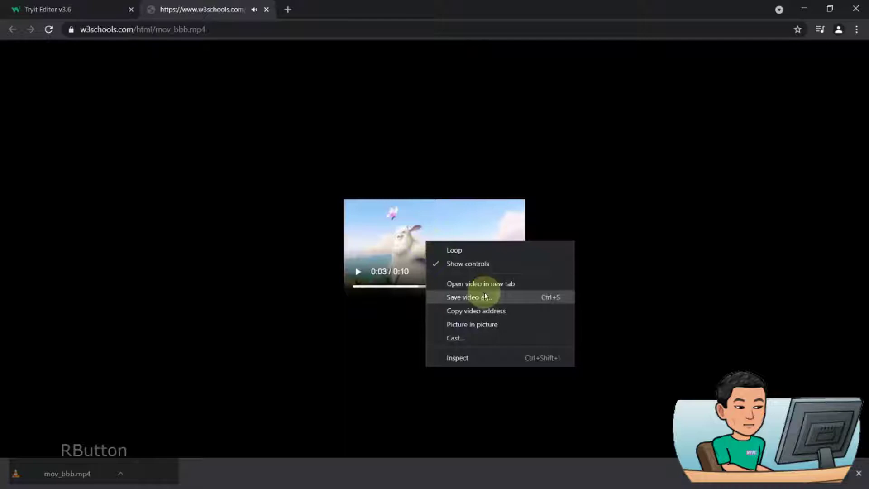
click(486, 294)
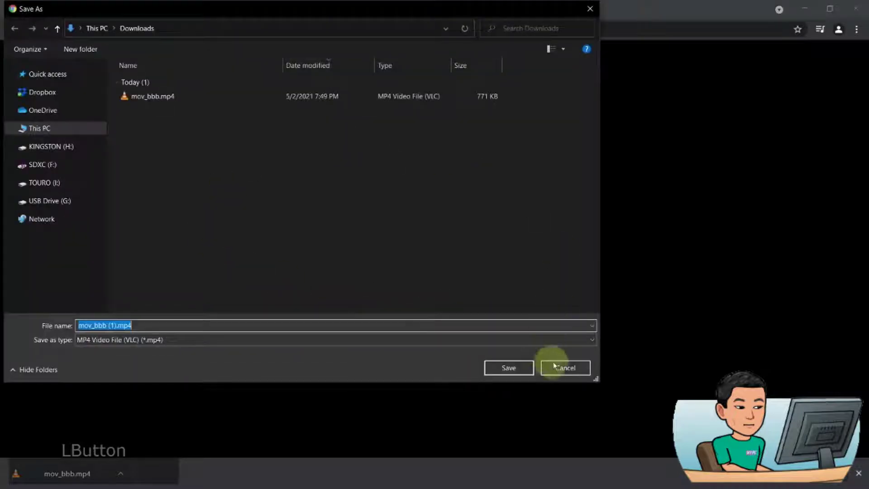
click(271, 7)
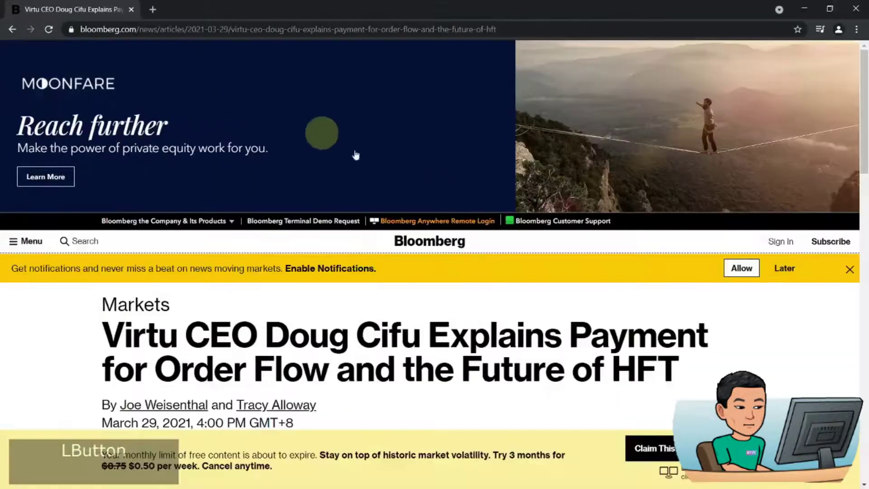
Scroll to the Bloomberg podcast player, start it playing and bring up the DevTools Network view
scroll(down, 3)
scroll(down, 3)
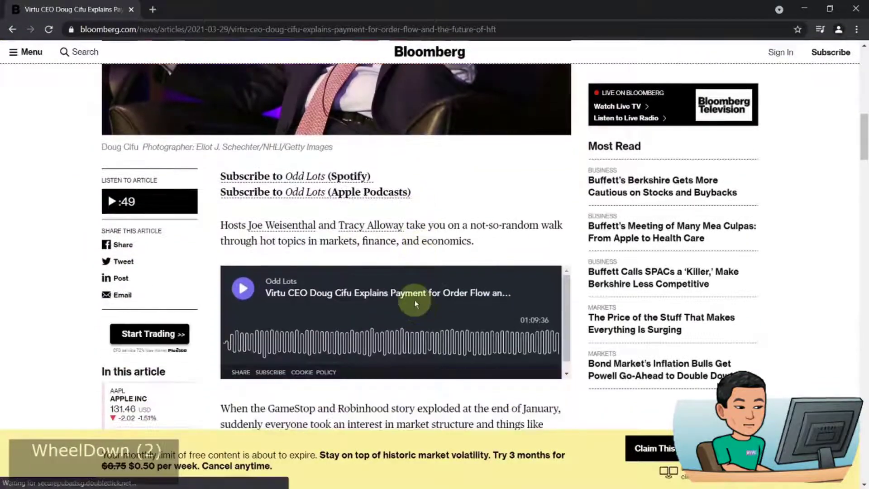
scroll(down, 3)
click(221, 224)
scroll(down, 3)
key(F12)
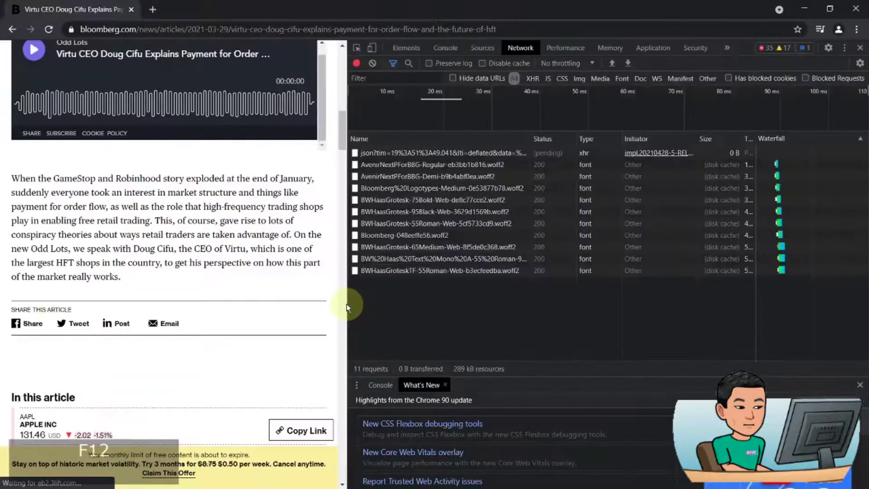
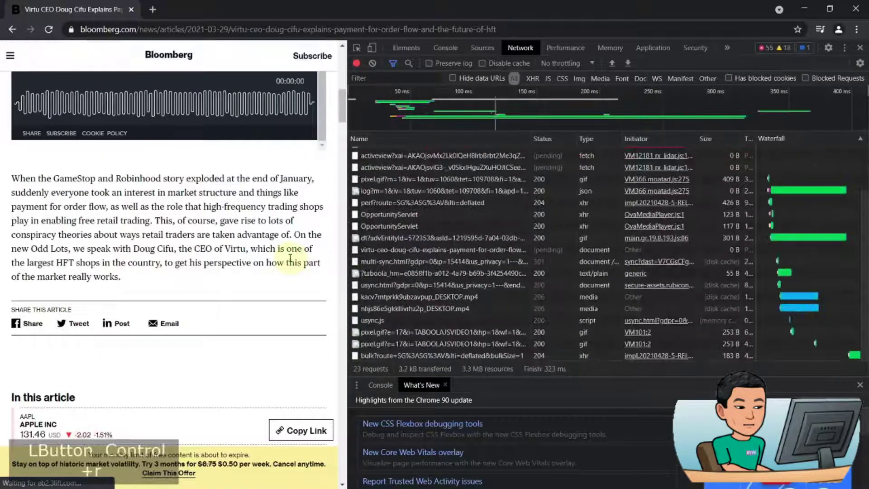
scroll(down, 3)
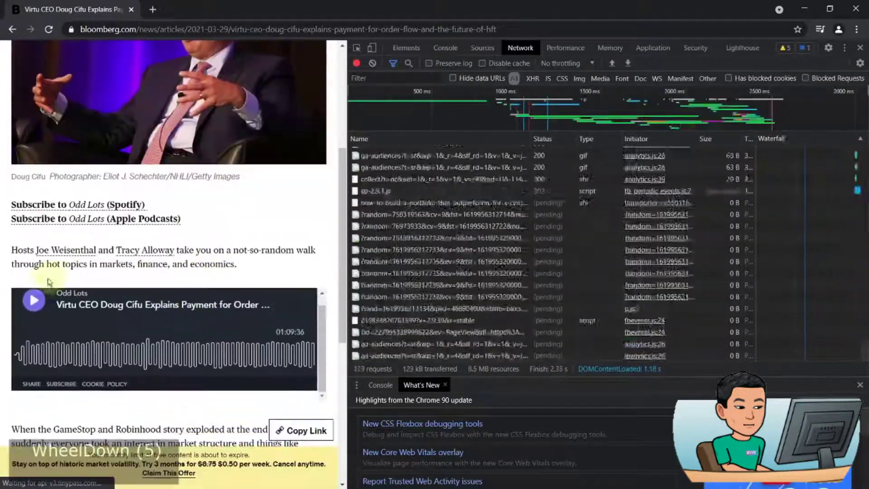
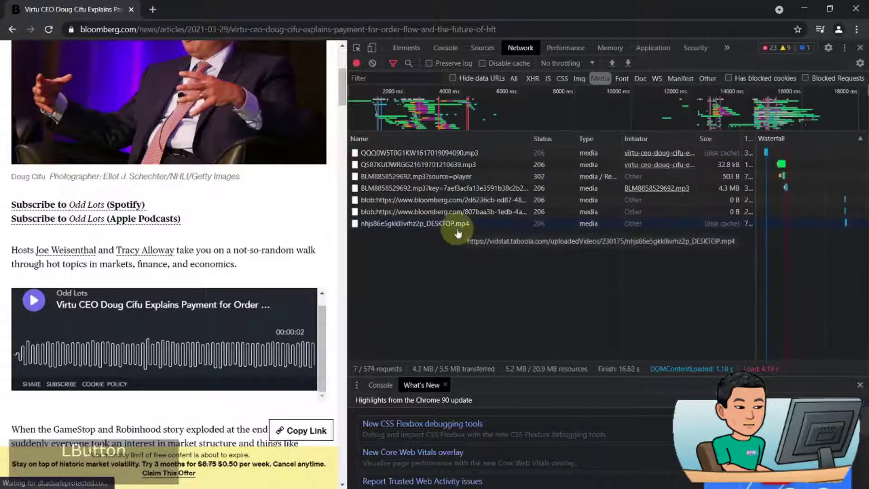
Download the first podcast MP3 from the media requests and confirm it plays in VLC from Downloads
click(458, 234)
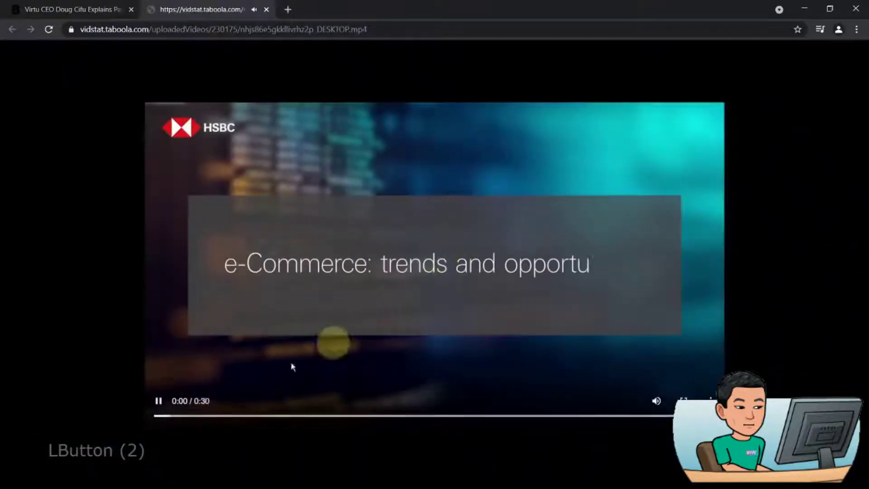
click(157, 406)
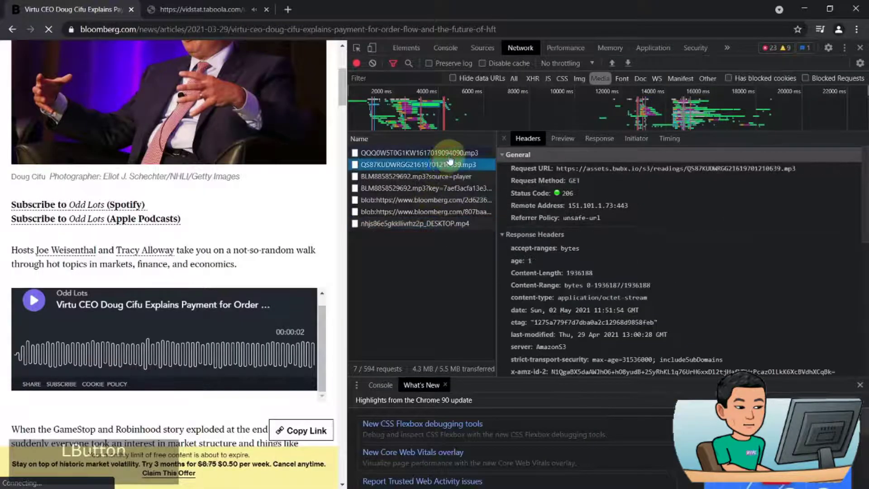
click(450, 161)
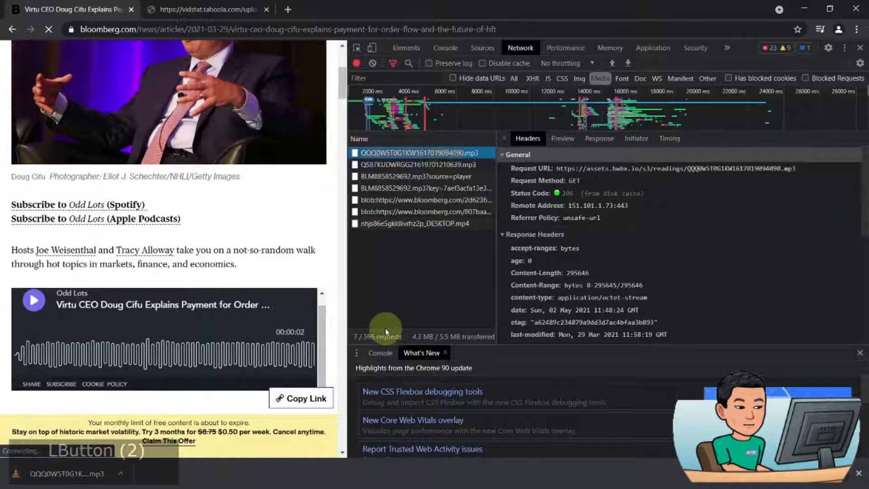
key(super+w)
key(shift+super+Right)
key(End)
key(Up)
key(Return)
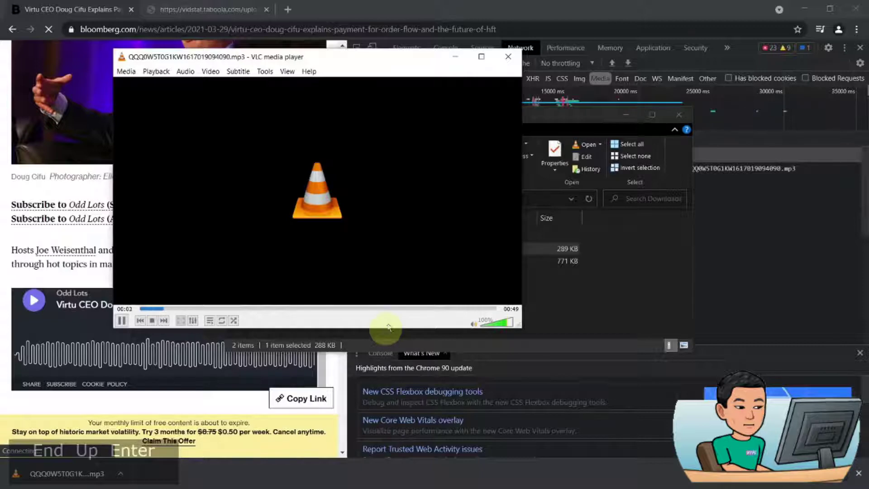
click(519, 62)
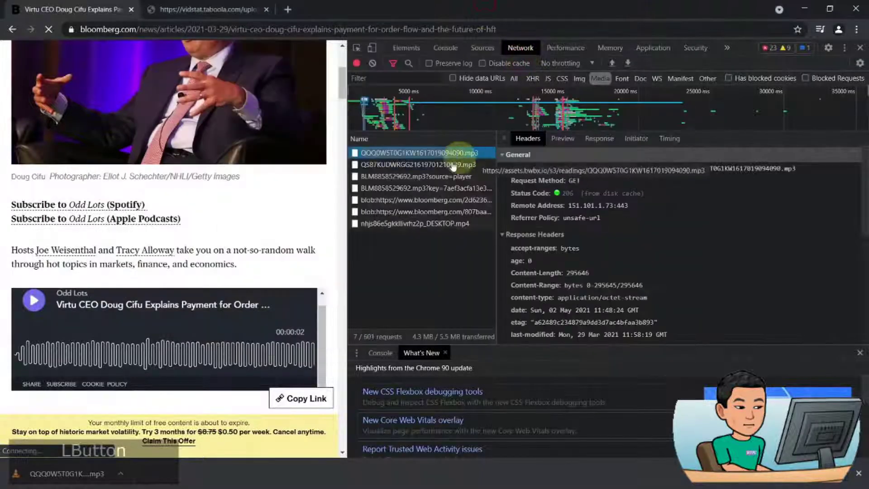
Download the second podcast MP3 and play it in VLC from the Downloads folder
click(447, 171)
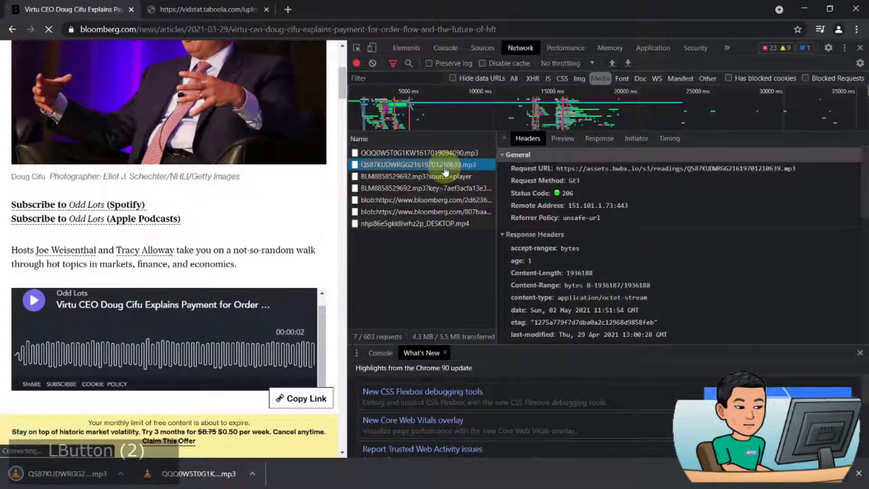
key(super+w)
click(438, 294)
key(Down)
key(Down)
key(Return)
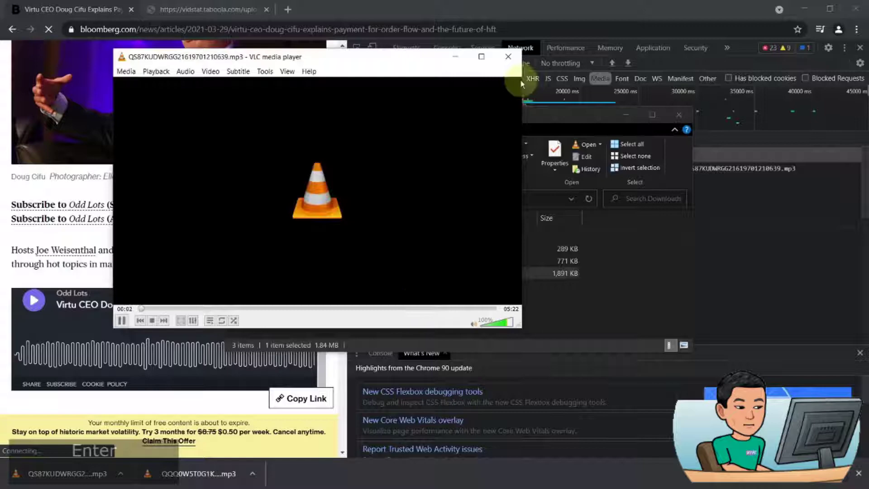
Show all request types, sort them largest first and open the BLM8858529692.mp3 request in a new tab
click(513, 64)
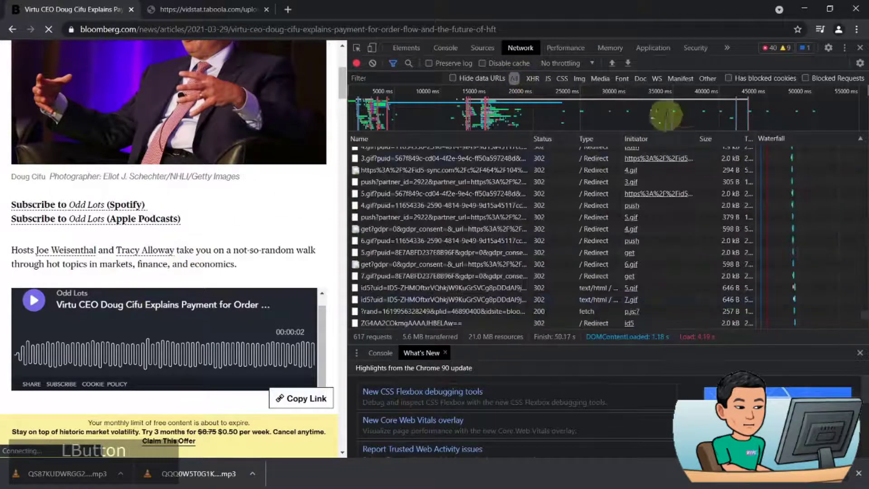
click(721, 138)
click(864, 317)
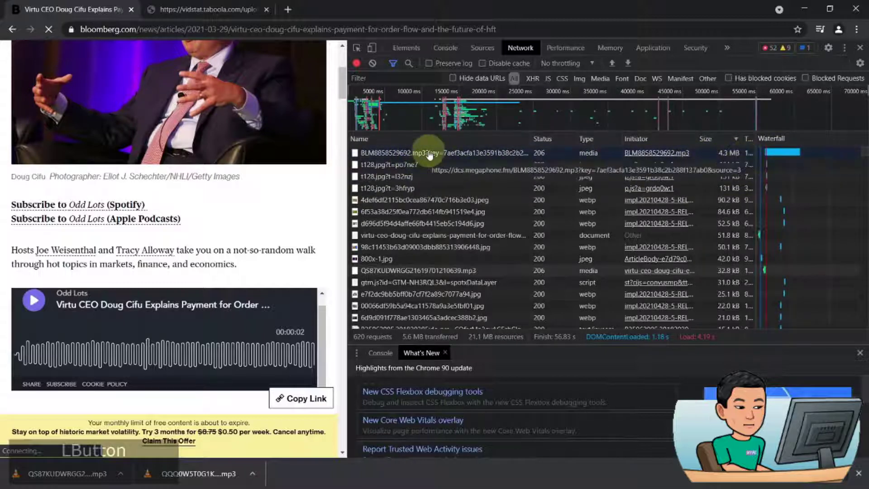
click(430, 156)
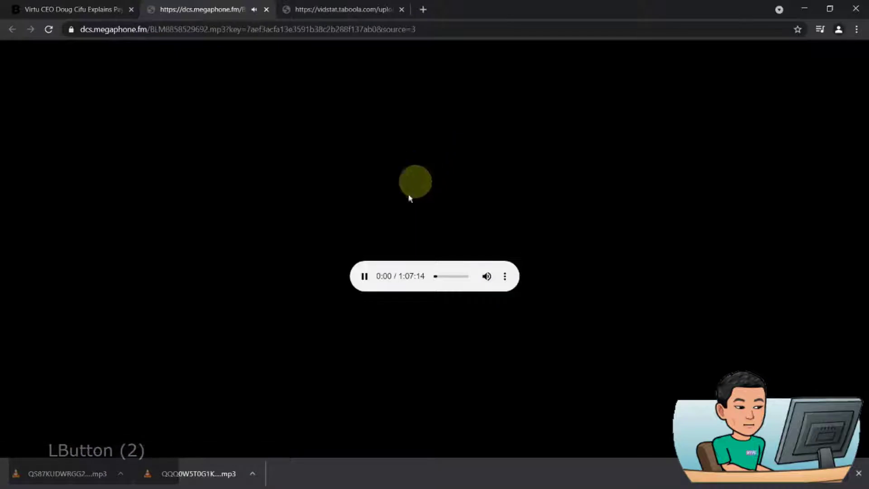
Seek through the podcast audio, use its context menu, return to the article and start a new tab
click(445, 280)
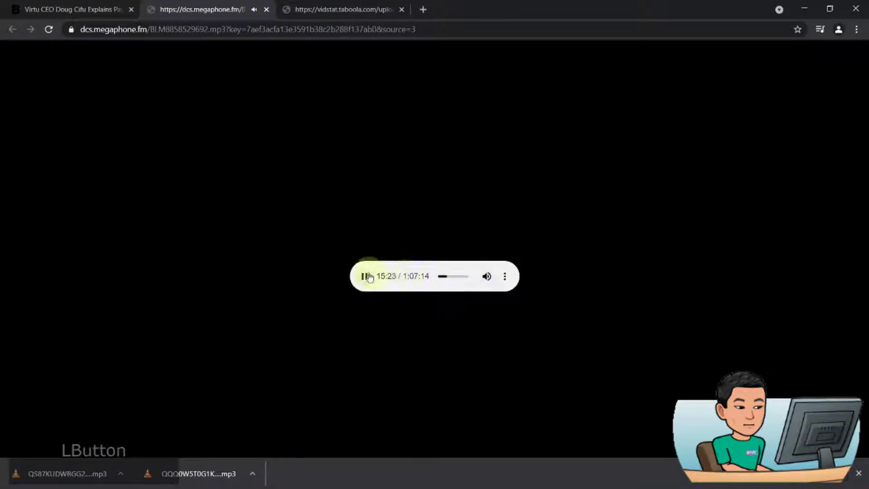
right_click(403, 237)
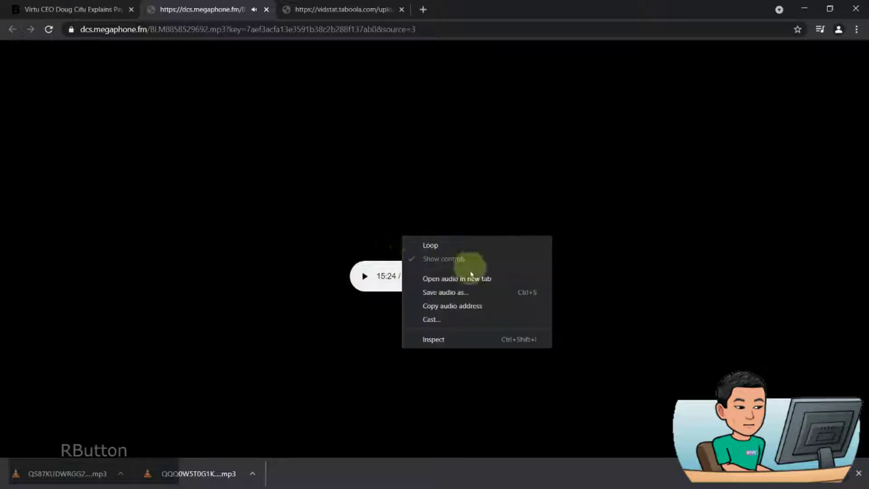
click(471, 290)
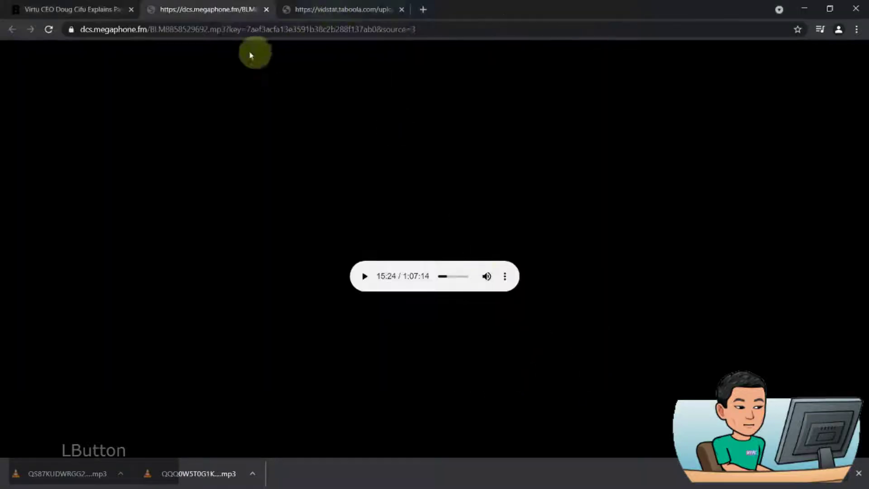
click(99, 6)
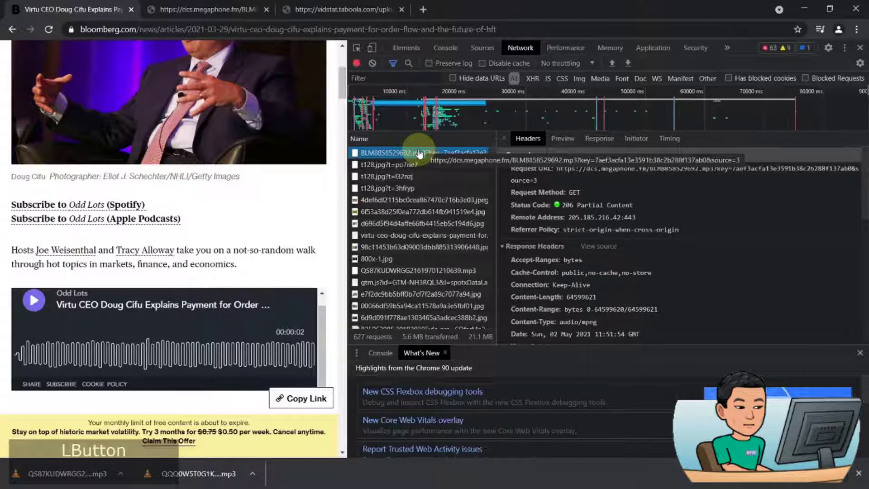
key(ctrl+t)
Search Google for 'what is an m3u8 file'
text(whati)
key(BackSpace)
text(s an3u8 file)
key(Return)
key(Return)
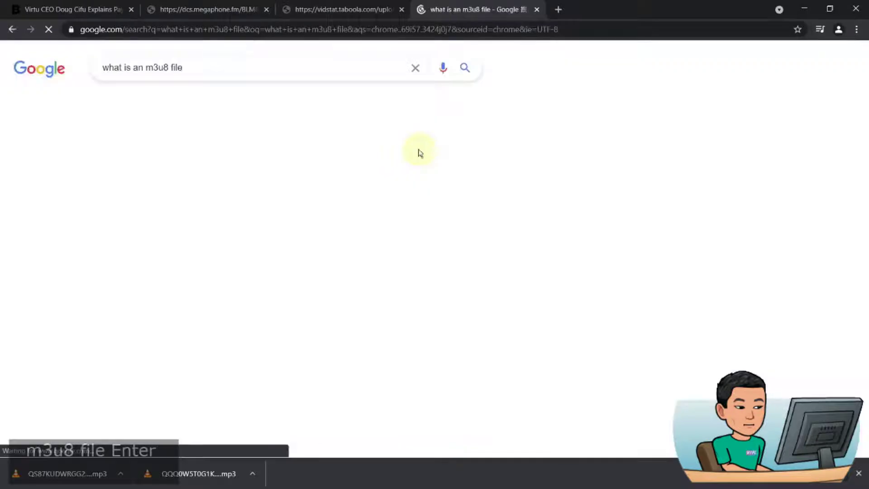
key(Return)
key(Return)
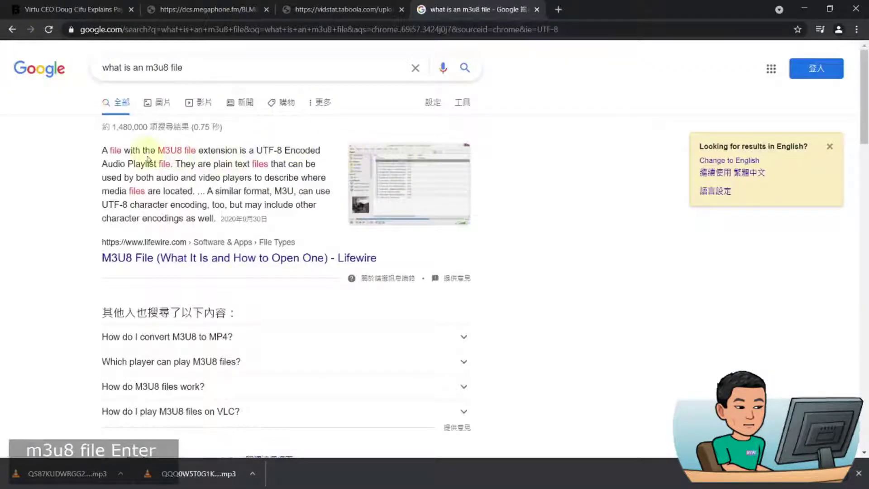
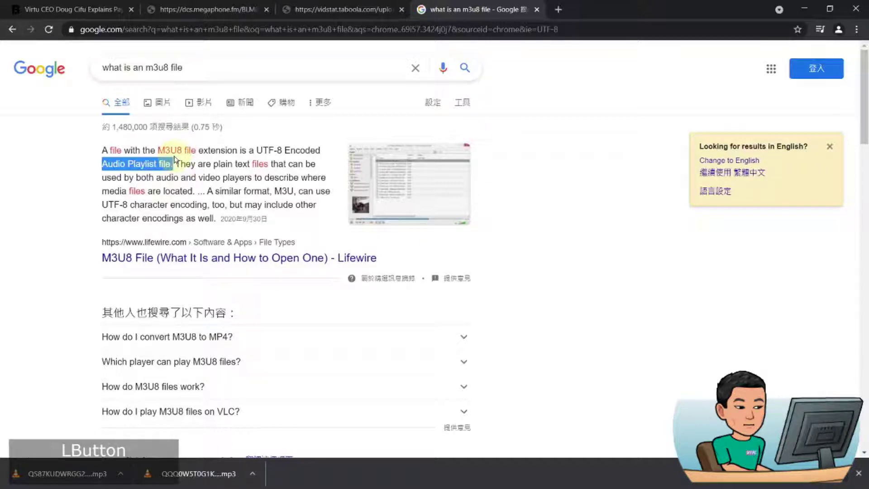
Search 'what is an m4s' in a new tab
key(ctrl+t)
text(whats an m)
text(s)
key(Return)
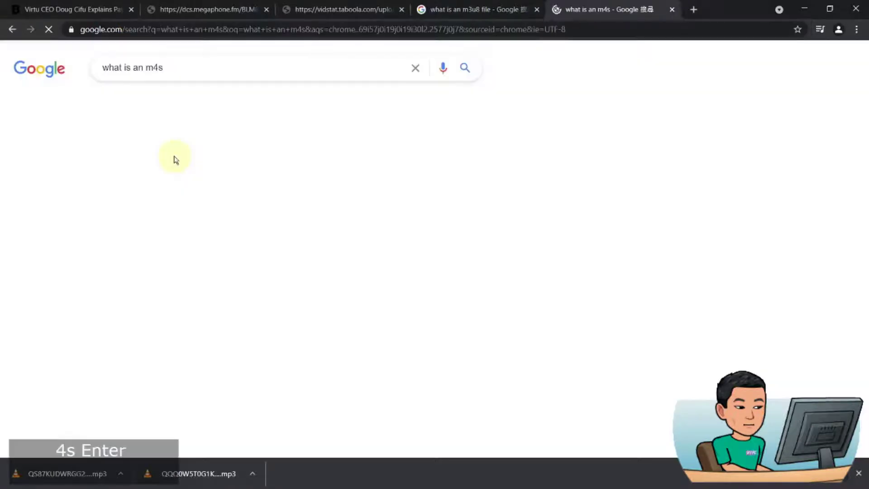
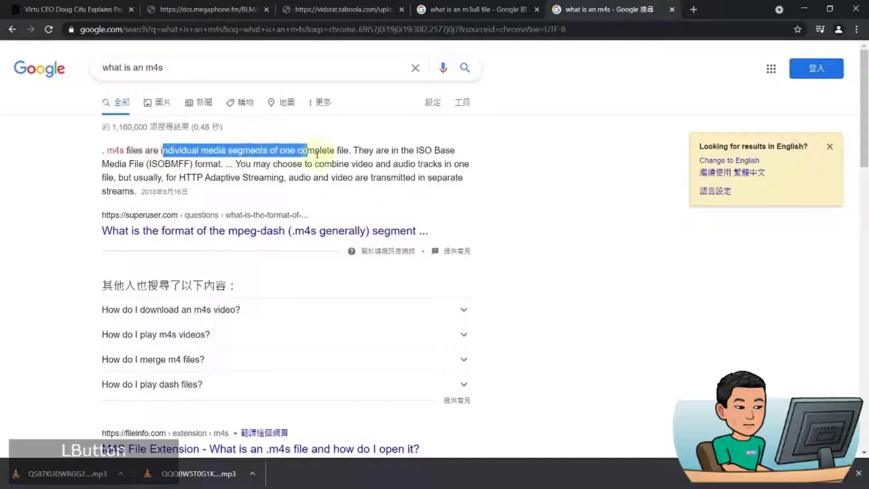
Search 'what is ts file' in another new tab
key(ctrl+t)
text(what iss mea)
key(BackSpace)
key(BackSpace)
key(BackSpace)
text(Backspace (3)file)
key(Return)
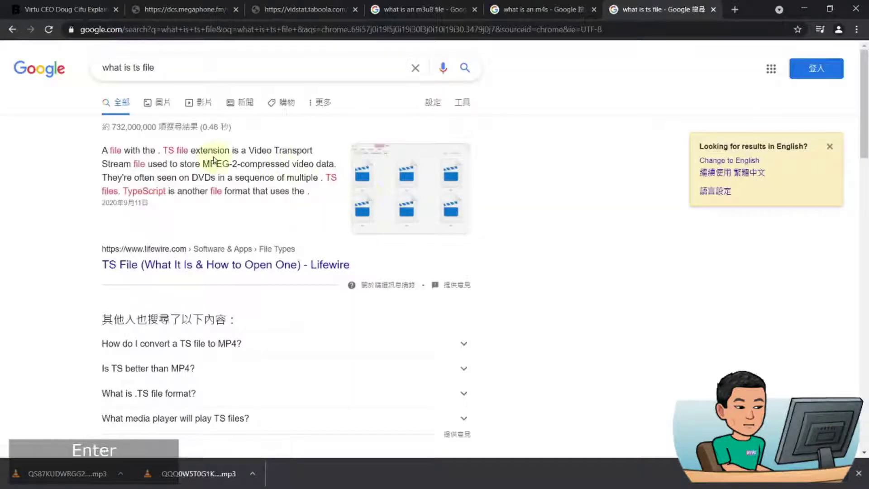
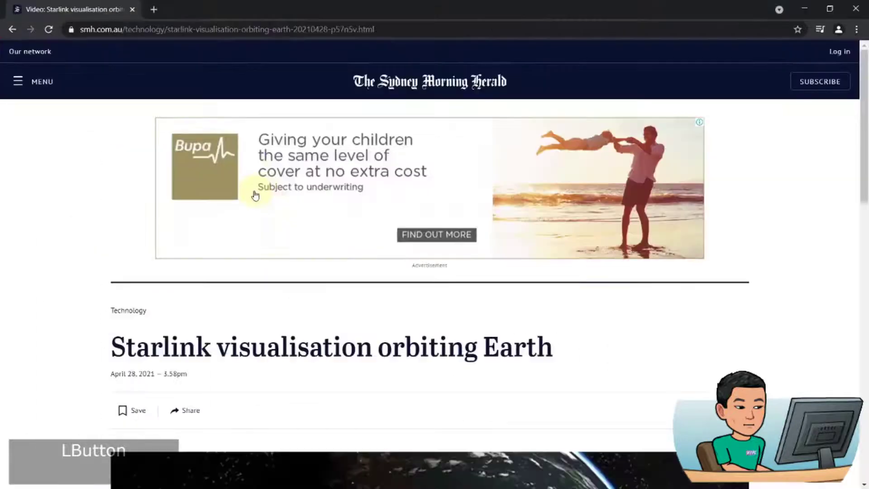
Record the Starlink article's requests in DevTools after a reload, play the video and sort requests by size
scroll(down, 3)
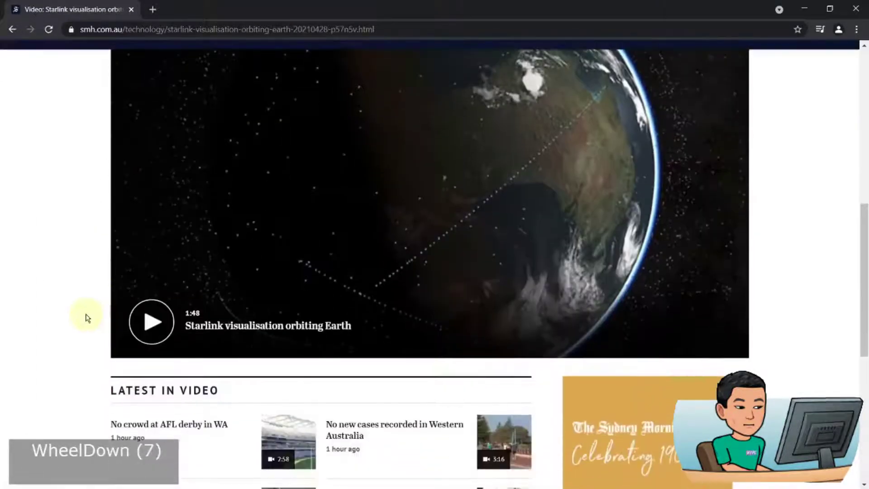
scroll(up, 3)
click(72, 305)
key(F12)
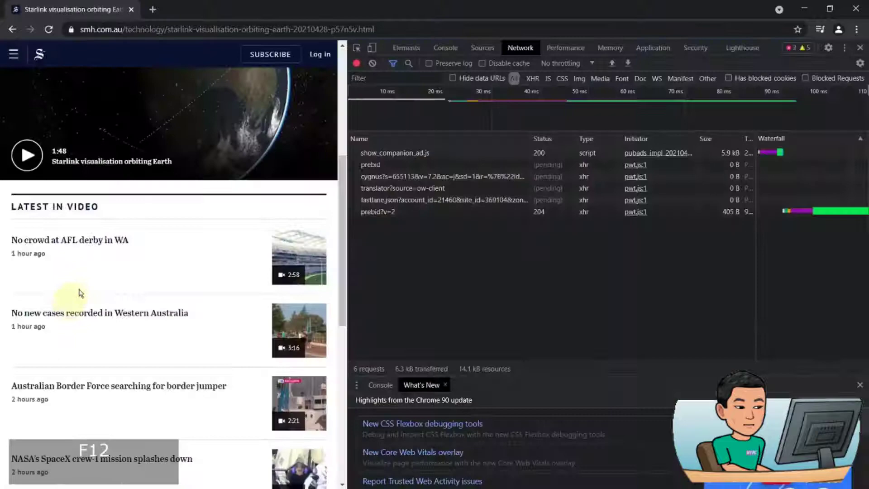
key(ctrl+r)
scroll(up, 3)
scroll(up, 3)
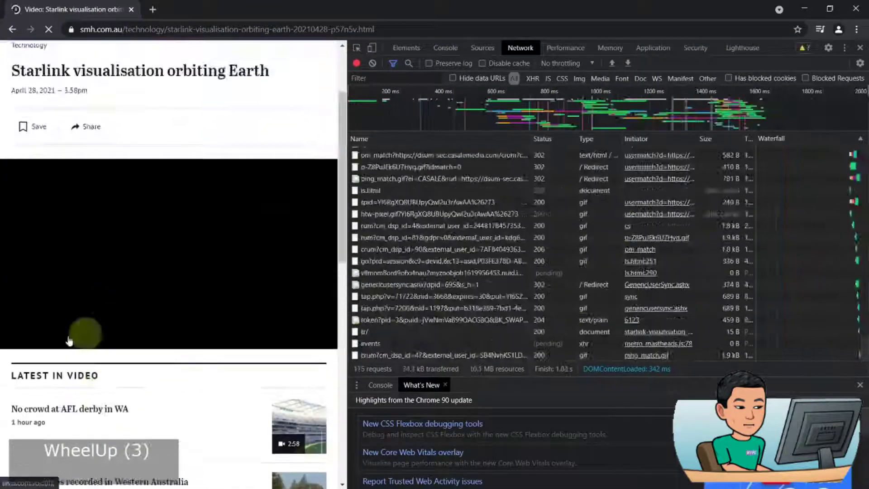
click(29, 333)
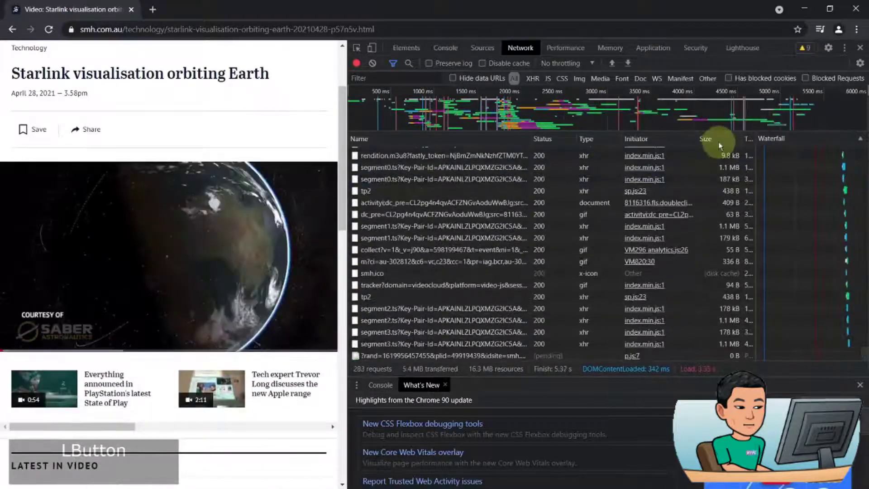
click(726, 138)
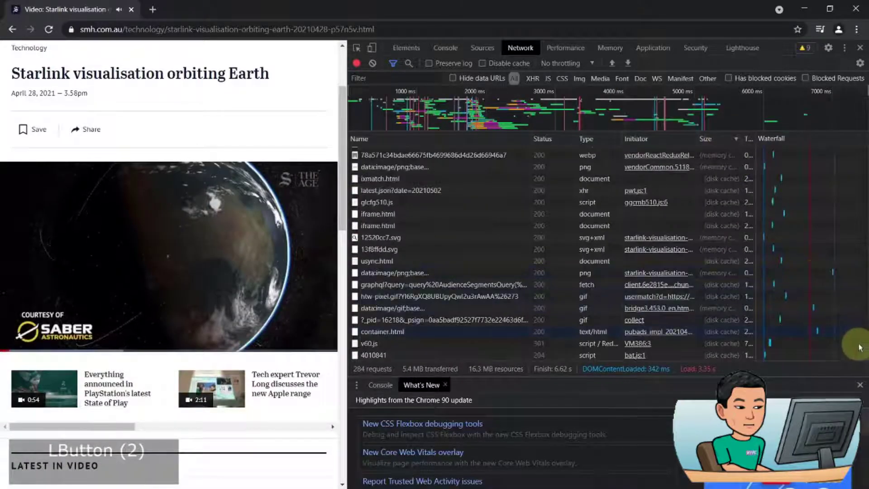
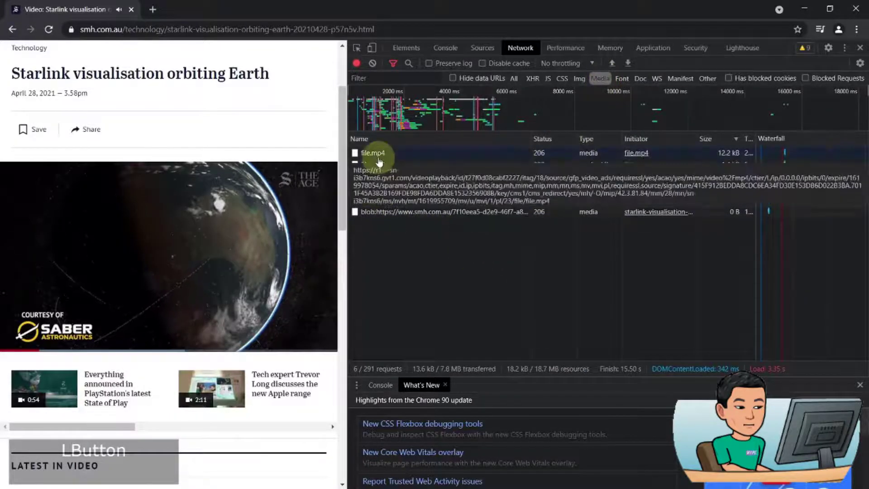
Check the one-second file.mp4 clip, then save segment3.ts and play it from Downloads in VLC
click(380, 163)
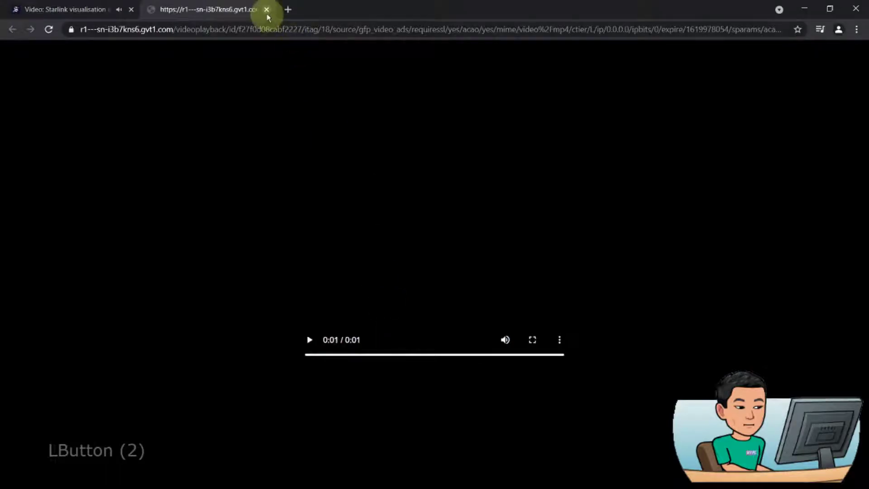
click(268, 11)
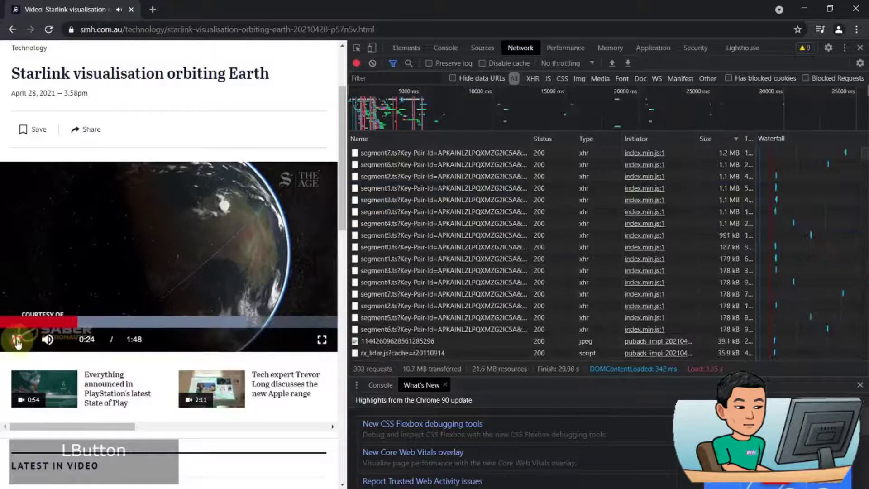
click(461, 206)
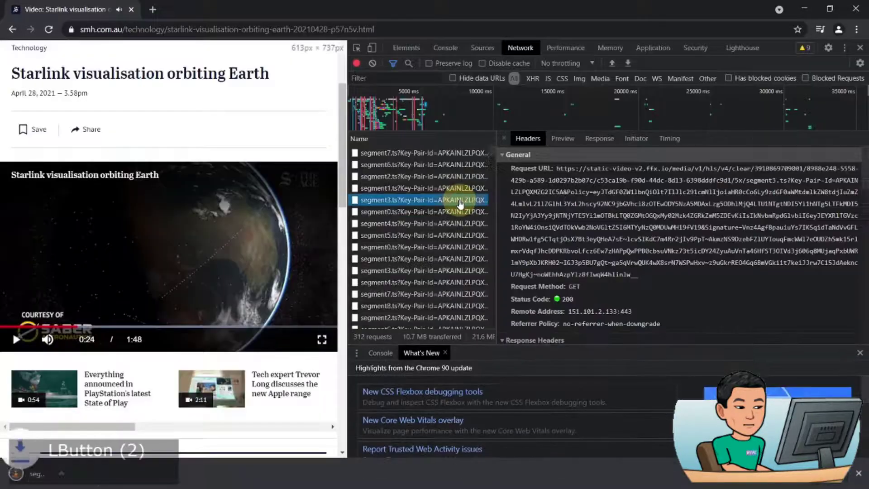
key(super+w)
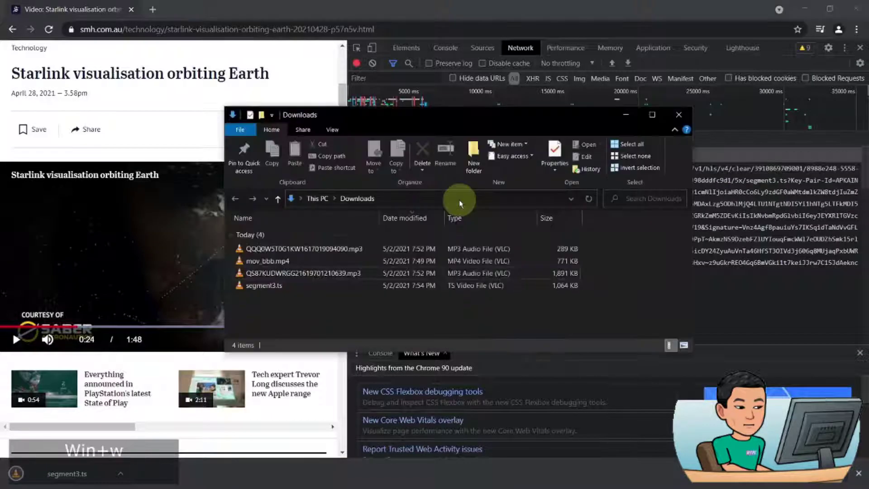
key(Down)
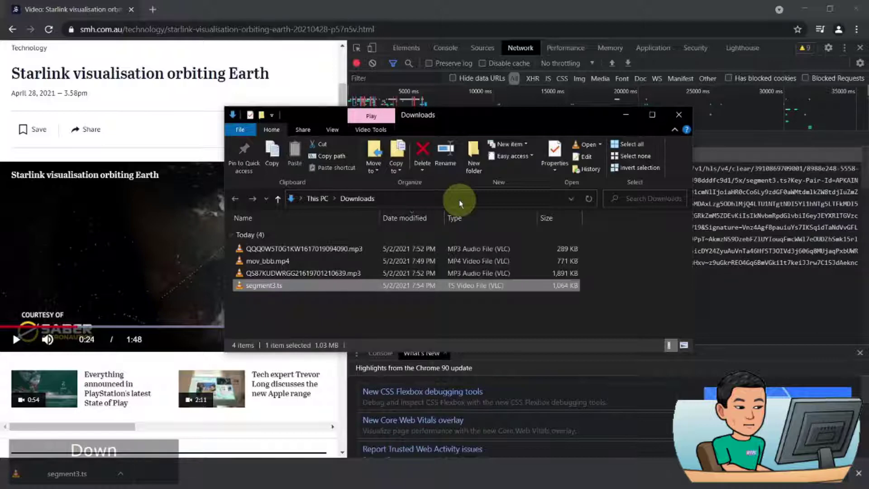
key(Return)
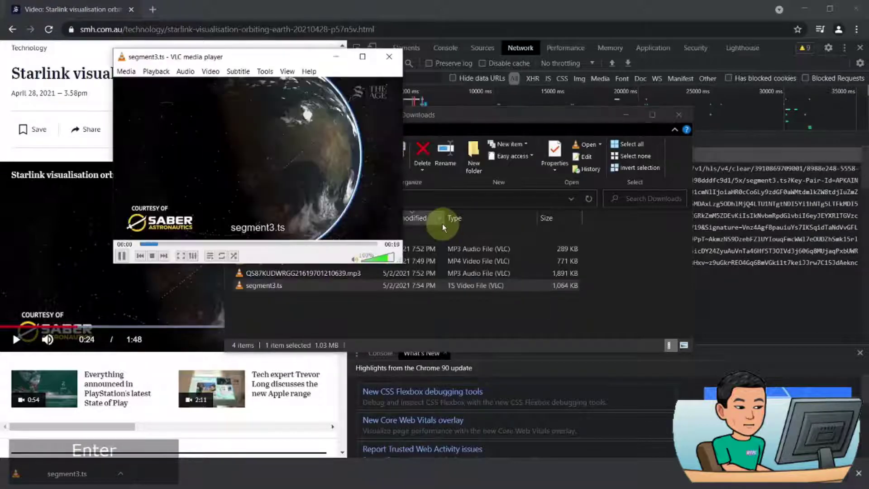
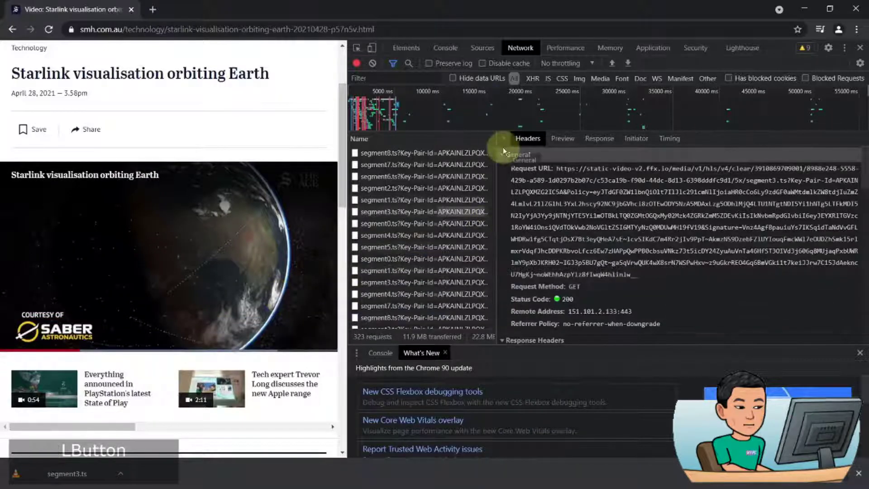
Download three more .ts segments from the request list, select segment0.ts and scroll through its details
click(502, 263)
double_click(451, 251)
double_click(441, 239)
double_click(438, 222)
click(508, 140)
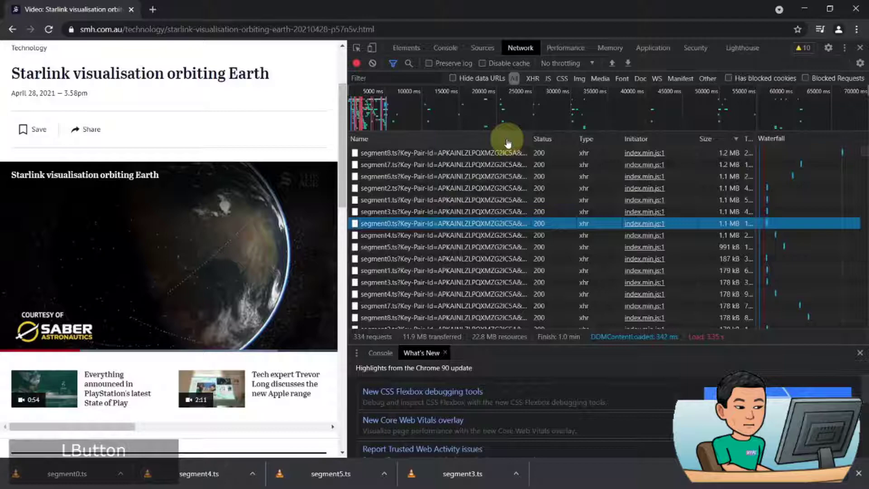
scroll(down, 3)
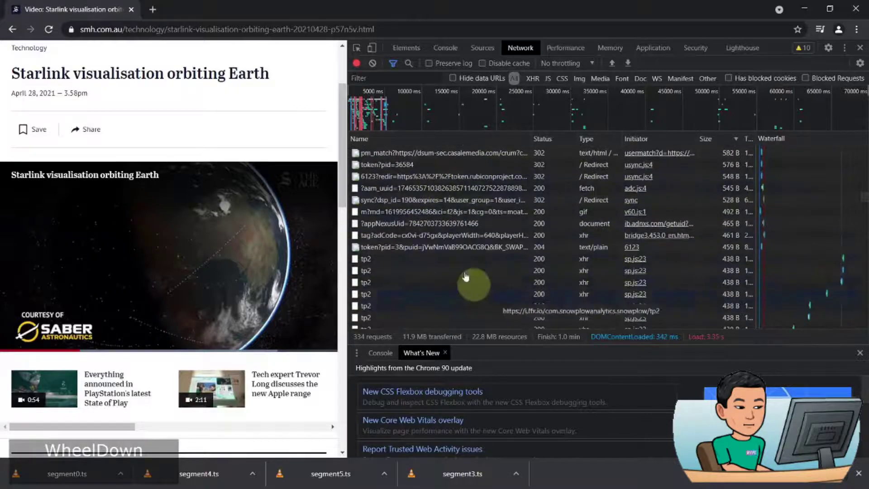
scroll(down, 3)
scroll(down, 3)
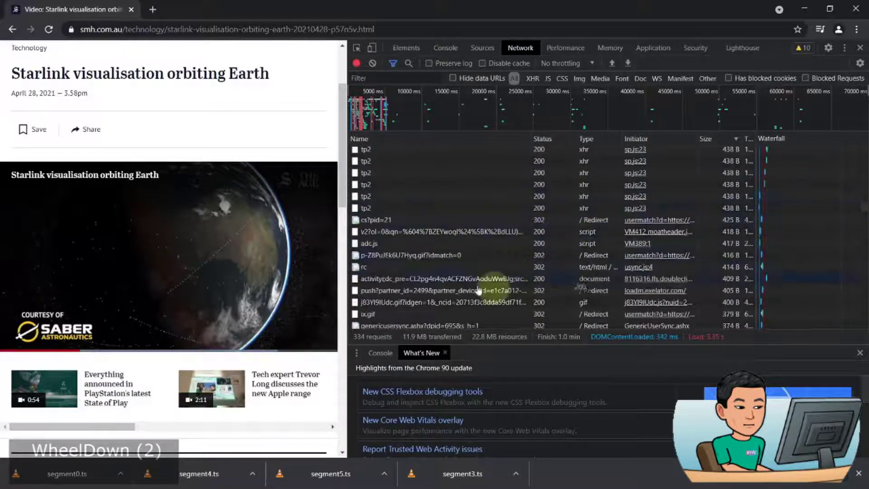
scroll(down, 3)
scroll(down, 3)
Search the recorded network requests for 'm3' to locate the master.m3u8 playlist
click(485, 272)
key(ctrl+f)
text(m3)
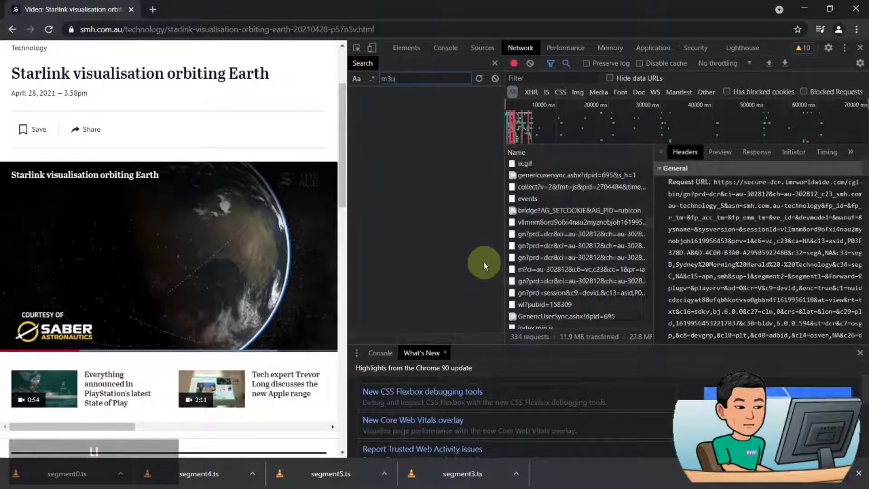
key(Return)
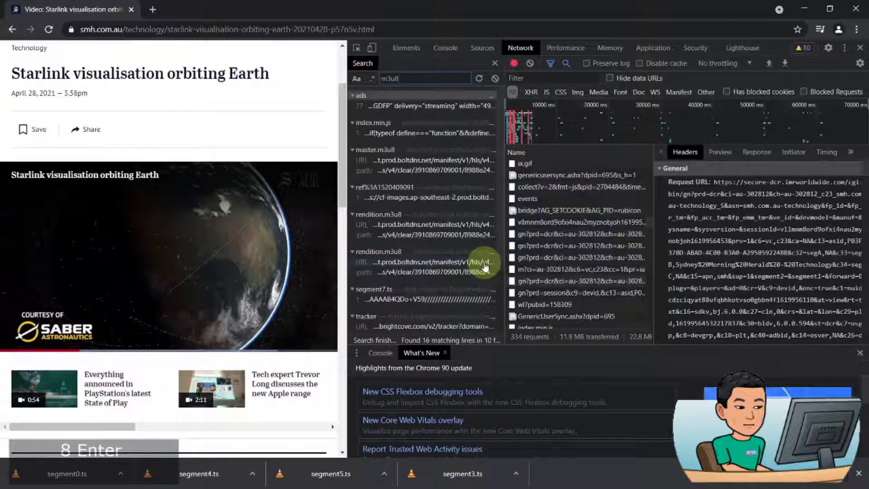
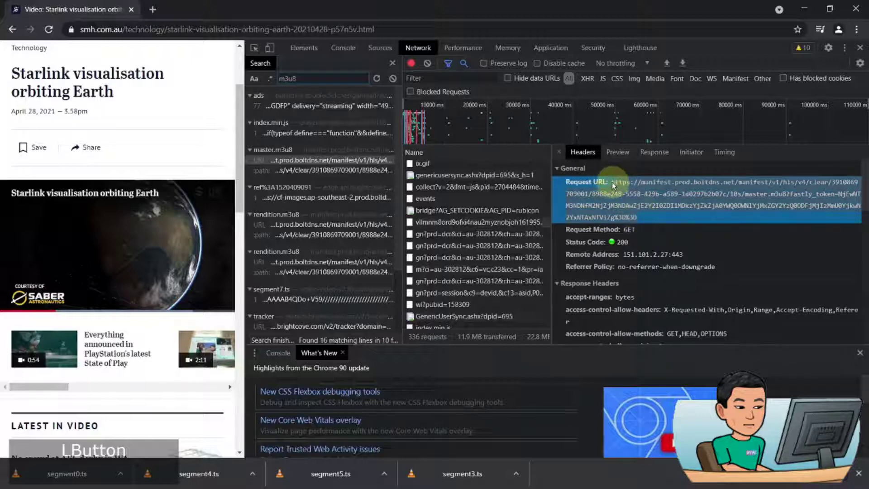
Copy the master.m3u8 request URL and load it in a new tab
key(ctrl+c)
key(ctrl+t)
key(ctrl+v)
key(Return)
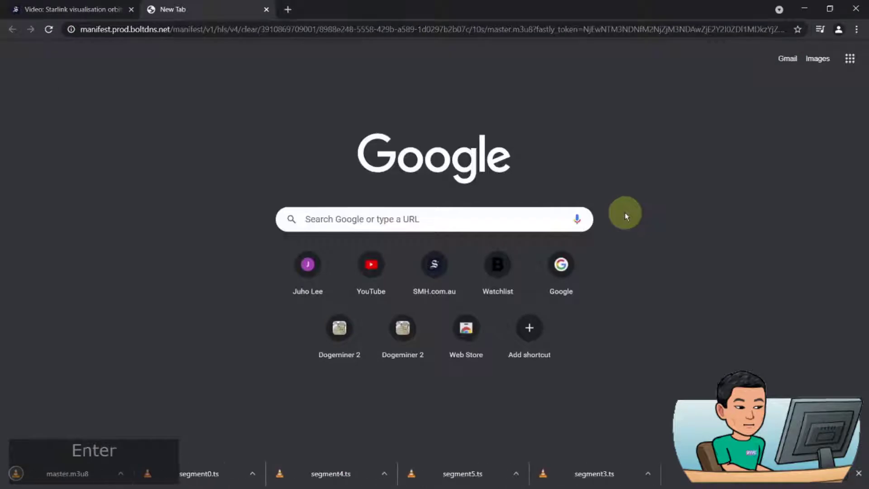
Locate and select master.m3u8 in the Downloads folder beside the segment .ts files
key(super+w)
scroll(down, 3)
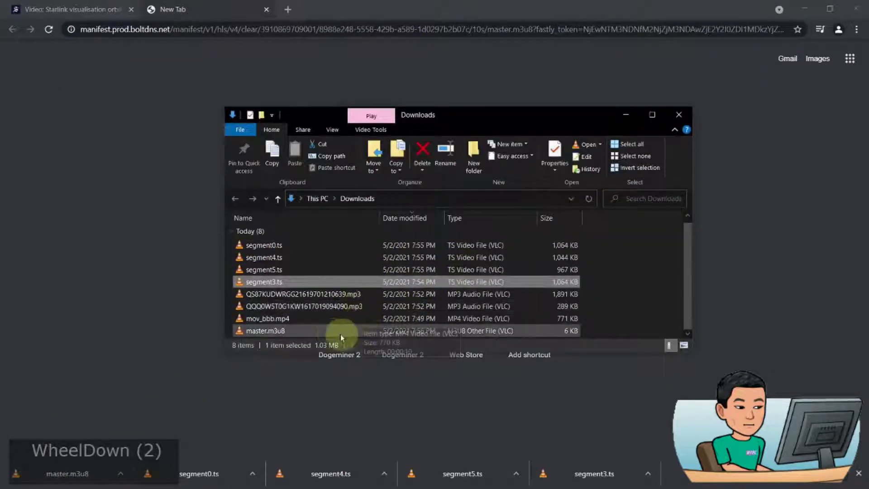
click(334, 335)
right_click(334, 335)
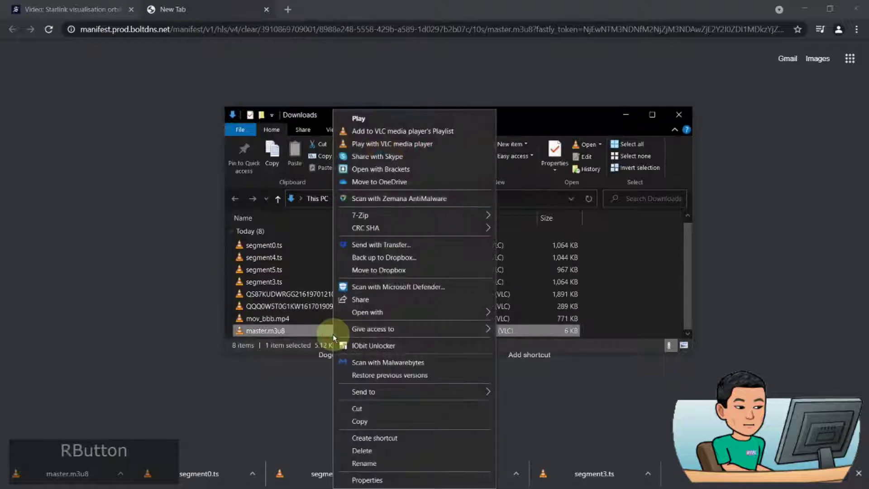
key(h)
key(n)
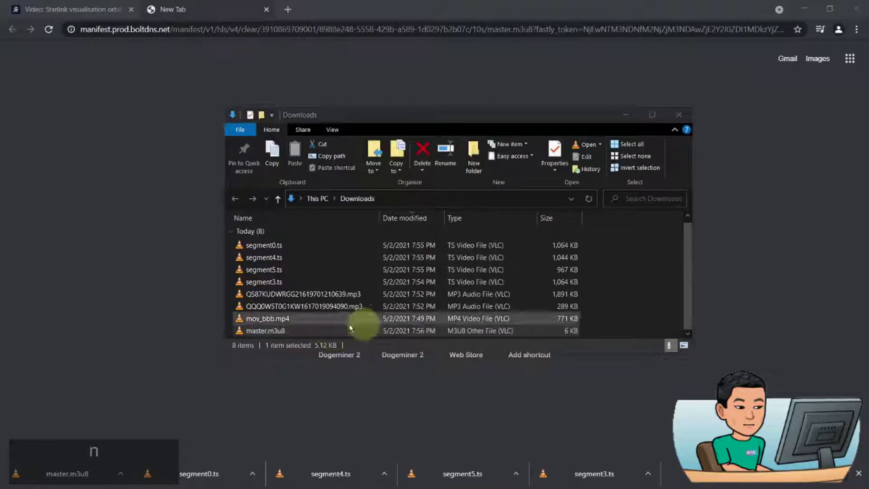
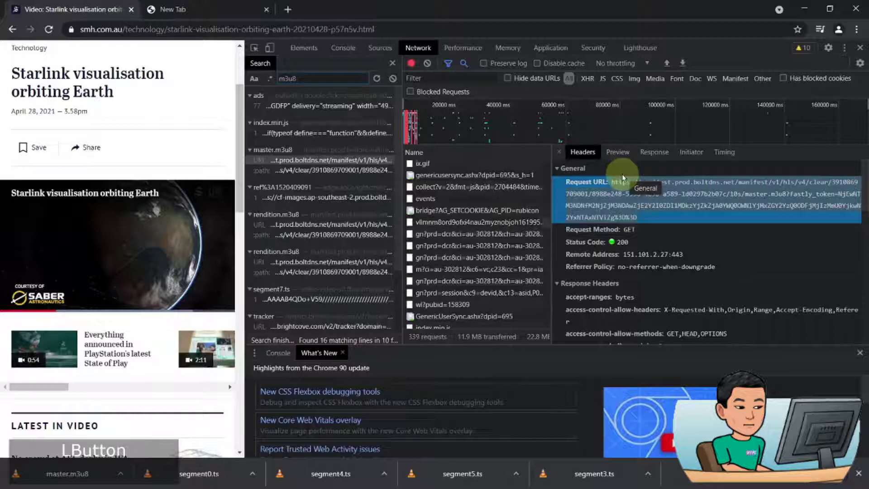
Launch VLC and set the master.m3u8 network stream to Convert instead of Play
text(vlc)
key(Return)
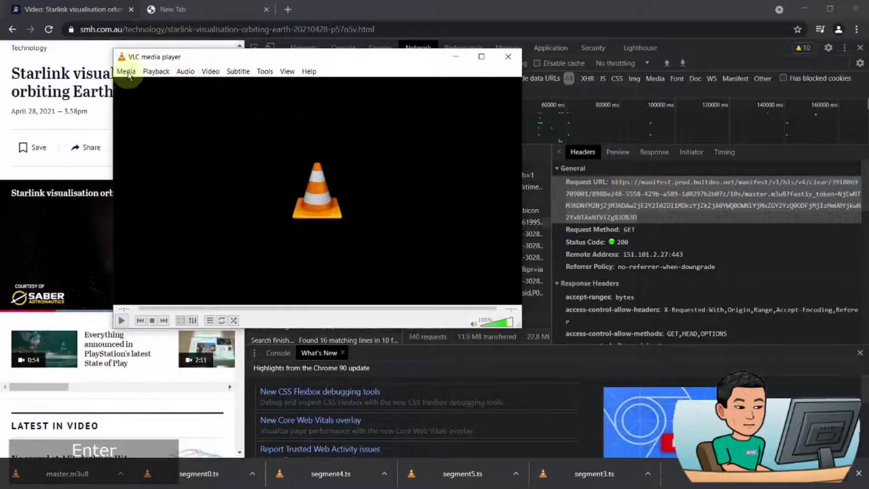
click(129, 72)
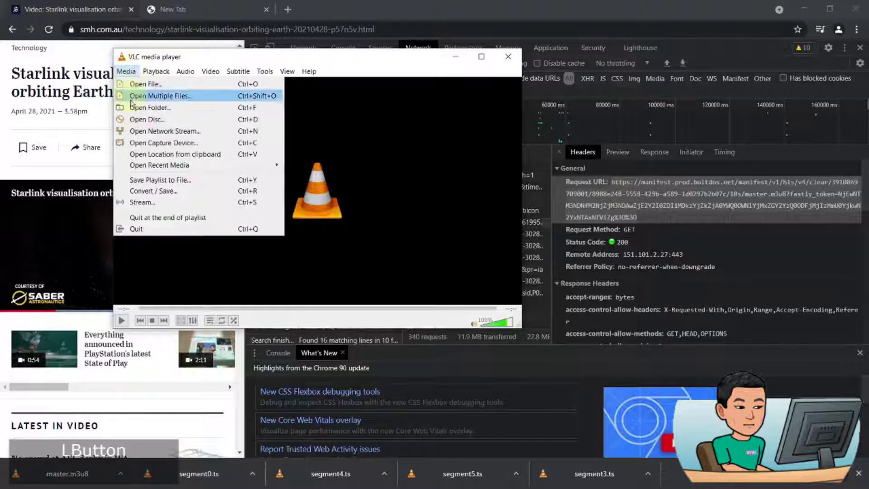
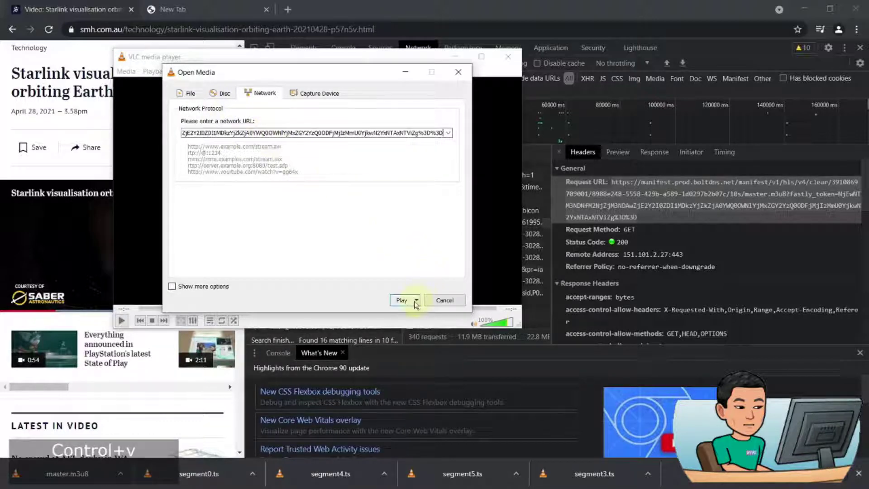
click(421, 303)
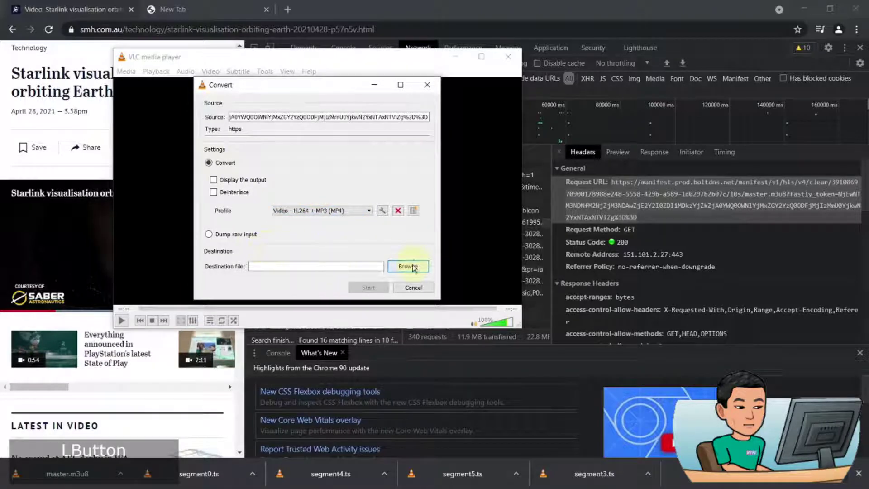
Name the destination My Video.mp4 on the Desktop and start the H.264 + MP3 conversion
text(my video)
key(Return)
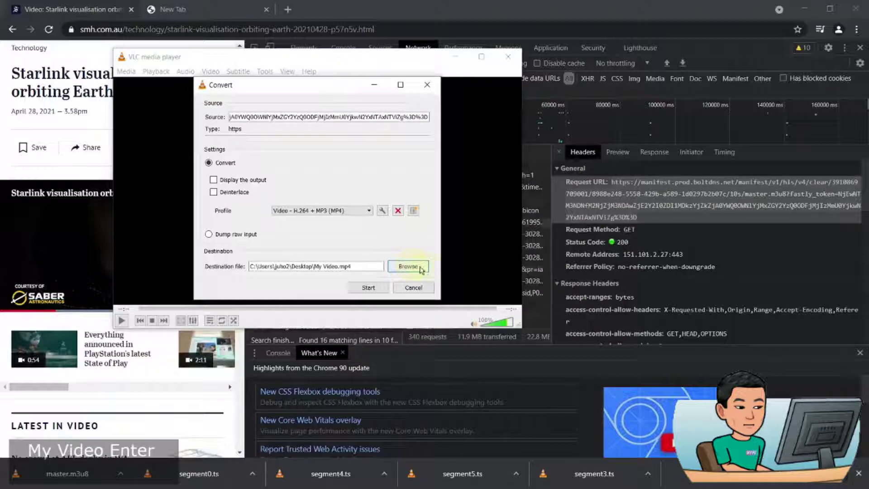
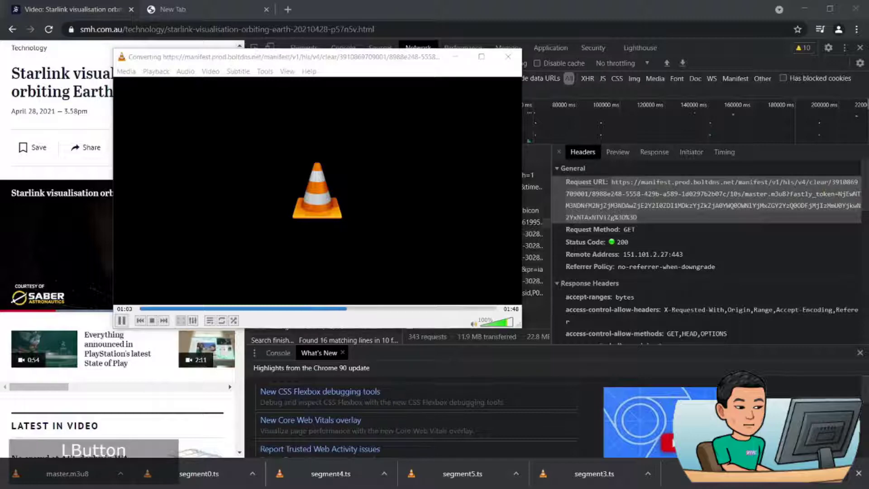
key(shift+Home)
key(ctrl+c)
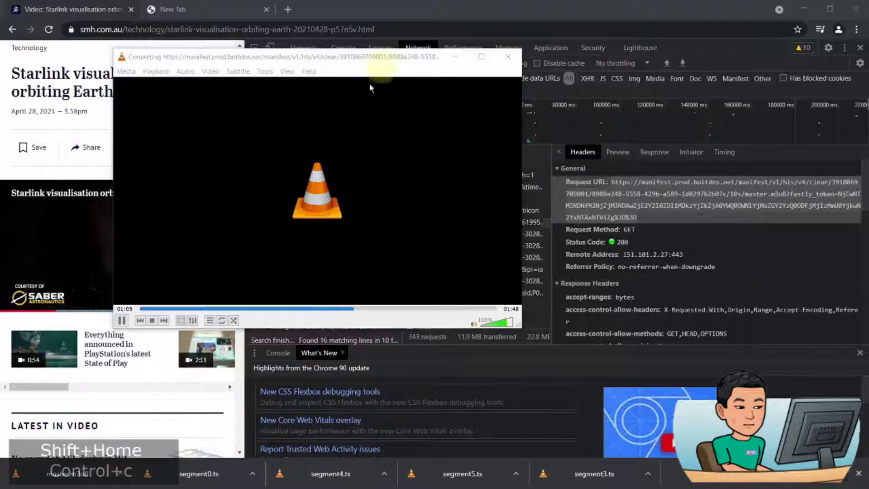
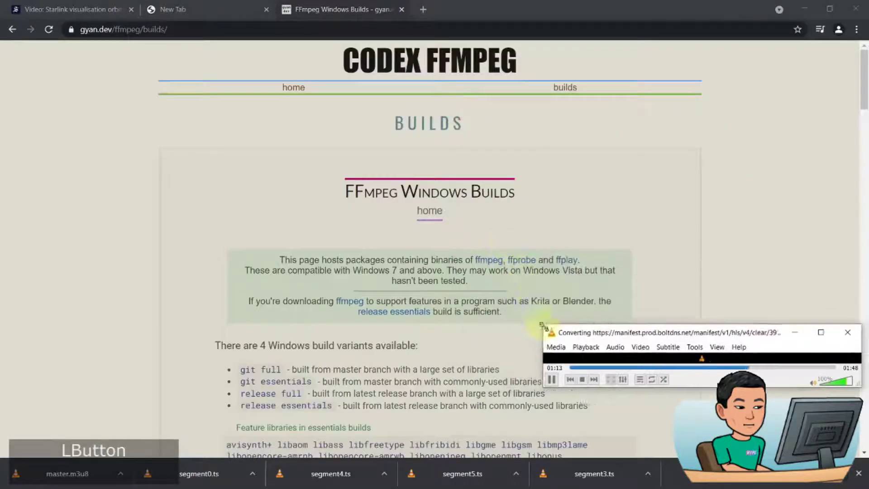
Download the ffmpeg-git-full.7z build from the gyan.dev builds page
scroll(down, 3)
scroll(down, 3)
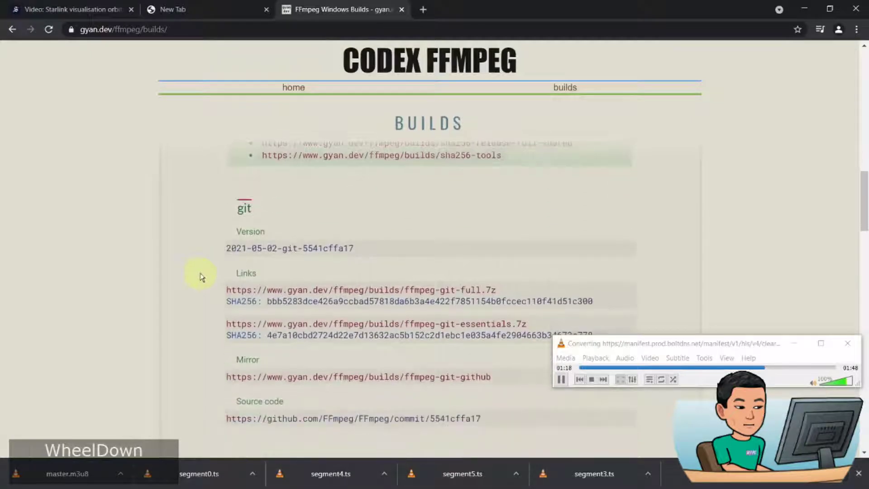
click(371, 238)
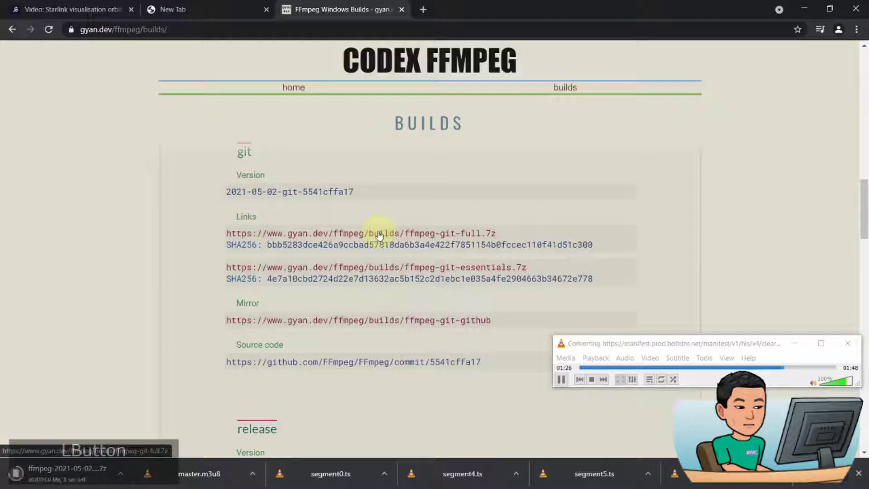
Find the downloaded FFmpeg archive in the Downloads folder and extract it
key(super+w)
scroll(down, 3)
click(419, 116)
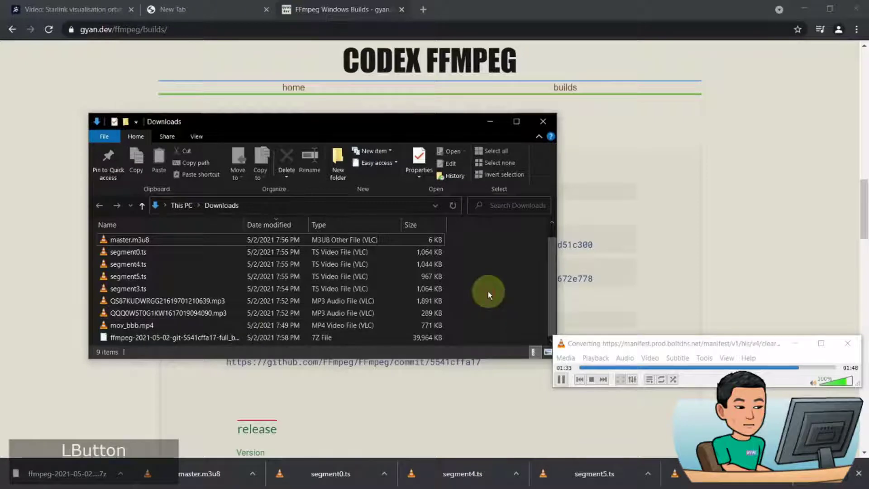
key(ctrl+r)
scroll(down, 3)
scroll(up, 3)
click(203, 259)
right_click(204, 259)
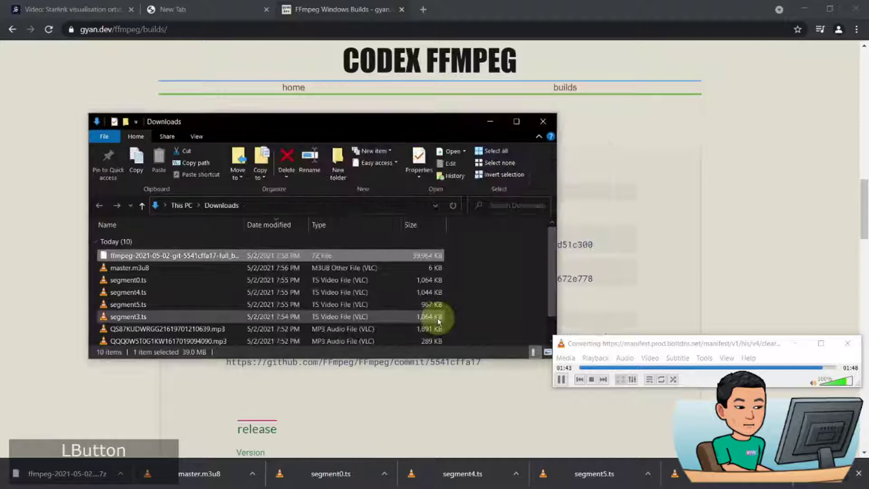
scroll(down, 3)
double_click(224, 340)
Browse into the extracted FFmpeg build's bin folder holding ffmpeg.exe, ffplay.exe and ffprobe.exe
click(183, 252)
click(184, 249)
double_click(186, 247)
double_click(139, 244)
click(119, 244)
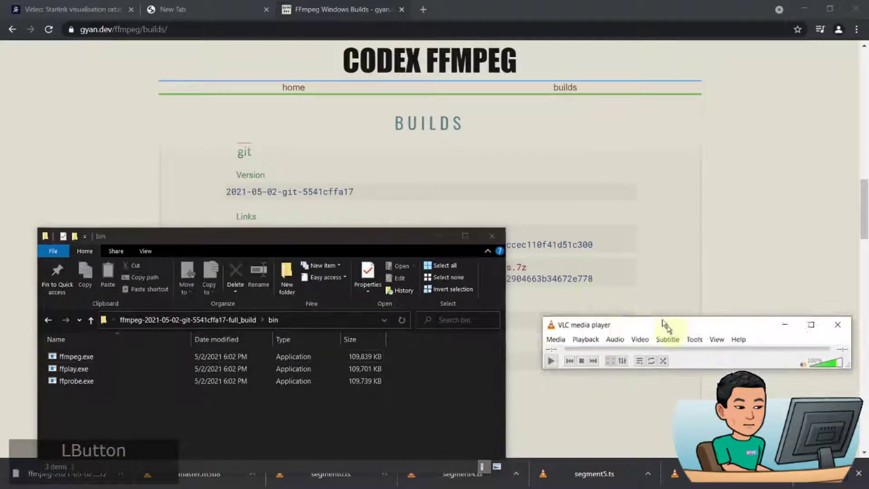
Play the converted My Video.mp4 from the Desktop in VLC, then close player and folder
key(super+d)
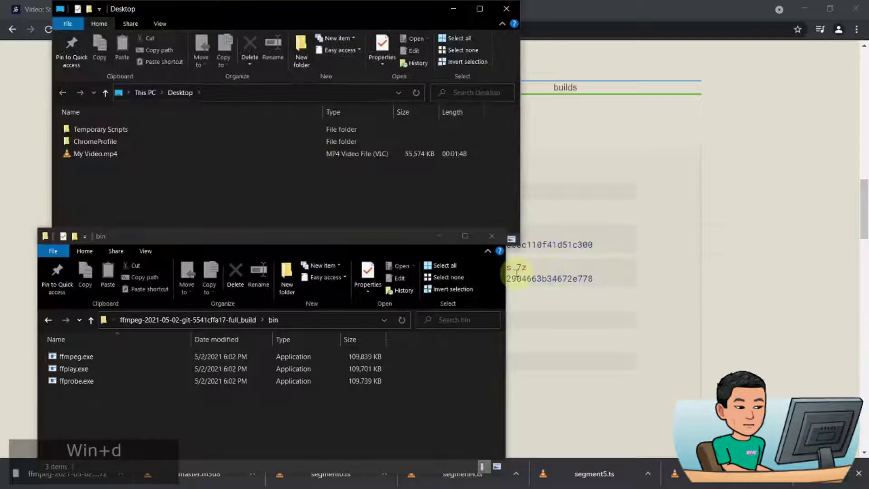
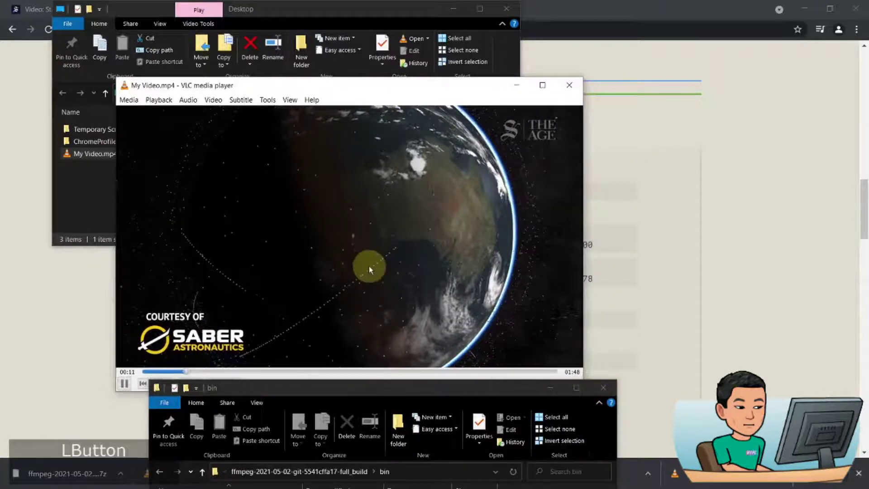
click(370, 267)
click(317, 323)
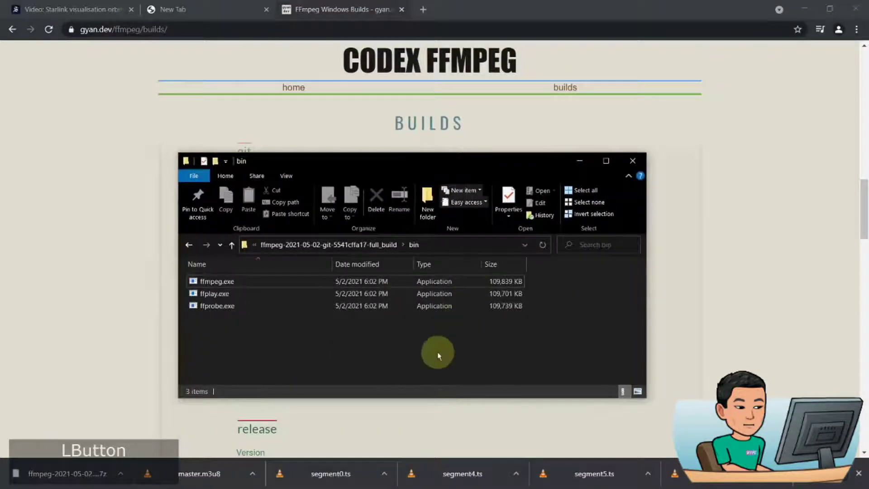
Copy ffmpeg.exe into Desktop\Temporary Scripts\Other Files\Test Files beside youtube-dl.exe
key(ctrl+c)
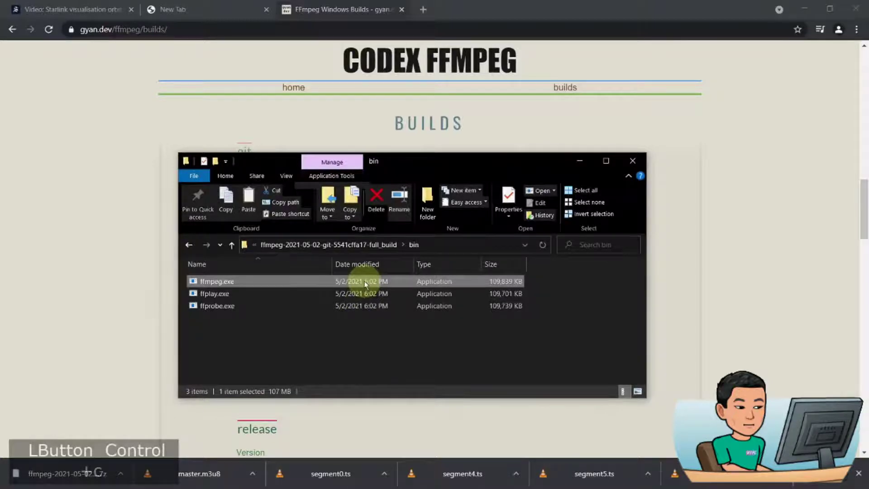
key(ctrl+super+y)
text(start)
key(Return)
click(454, 26)
click(581, 300)
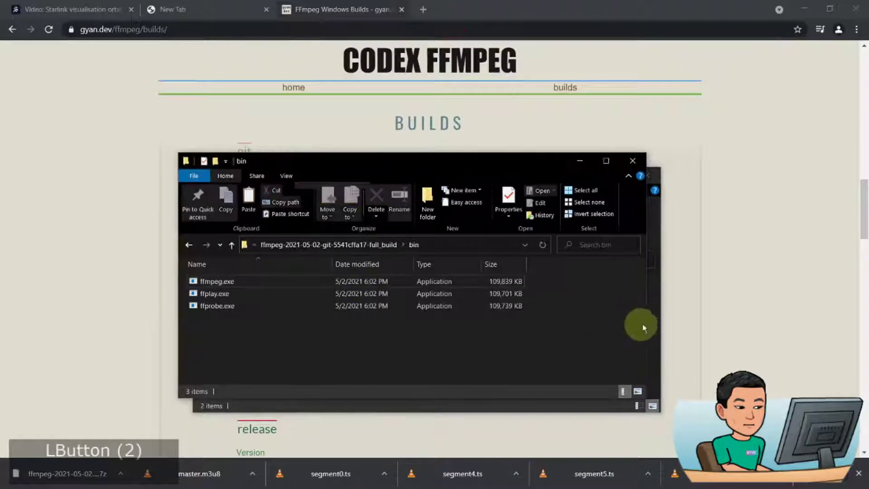
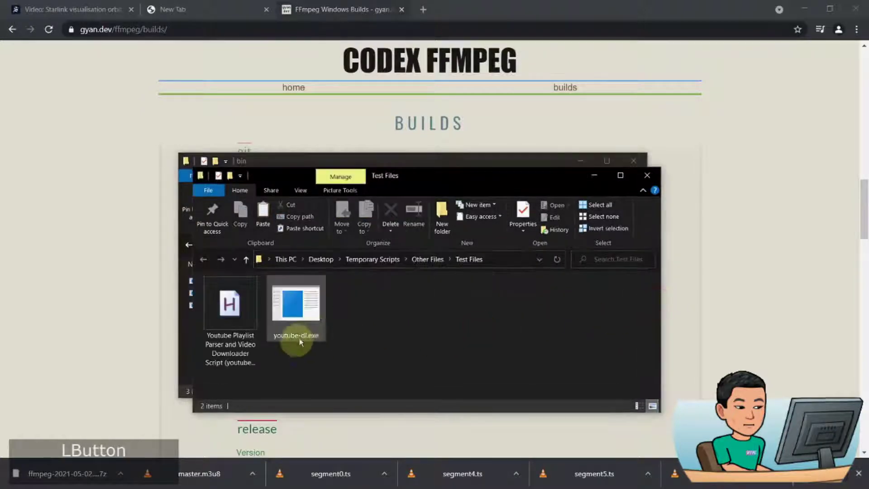
key(ctrl+v)
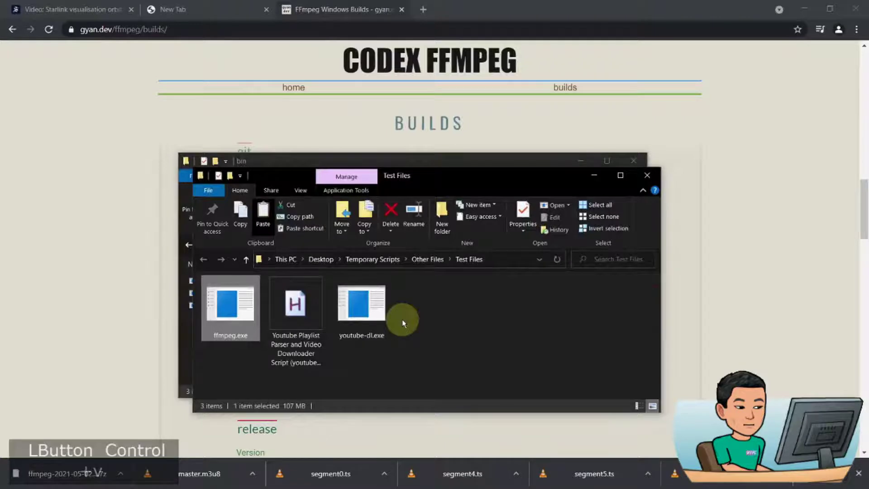
Run the Youtube Playlist Parser script from the Test Files folder
click(406, 182)
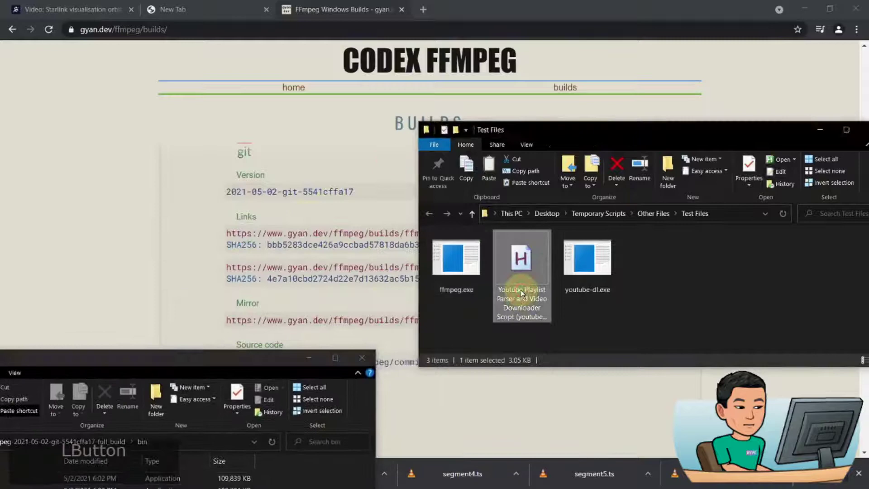
click(528, 265)
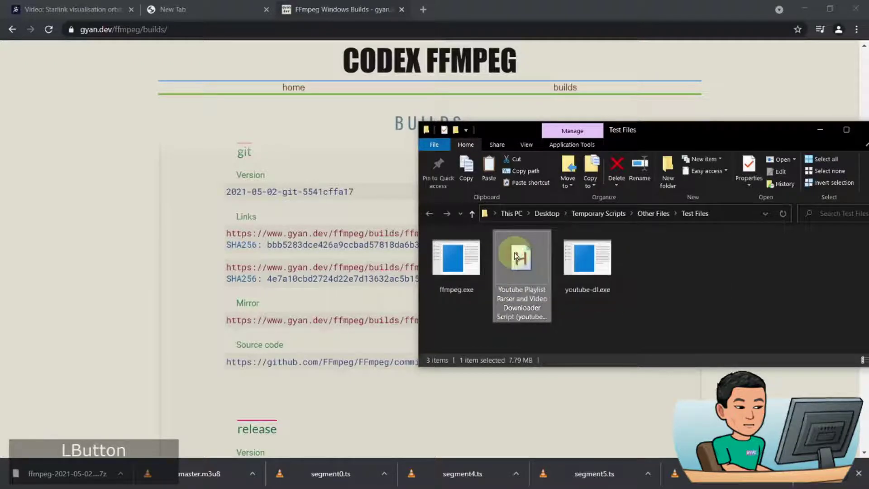
click(516, 253)
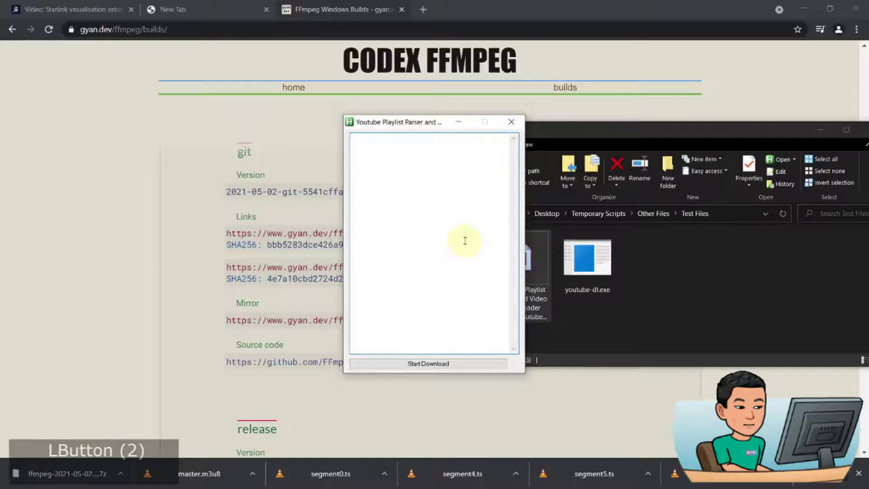
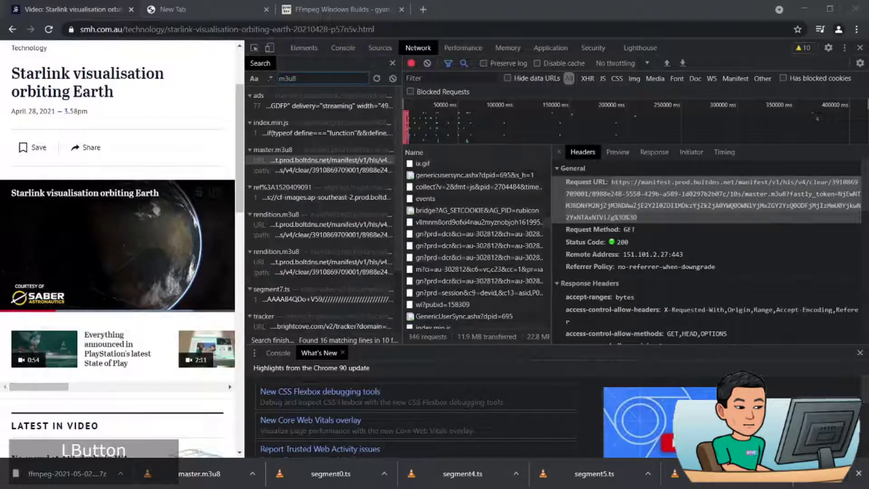
Bring the Test Files folder back into view showing the new Downloads folder
key(ctrl+KP_3)
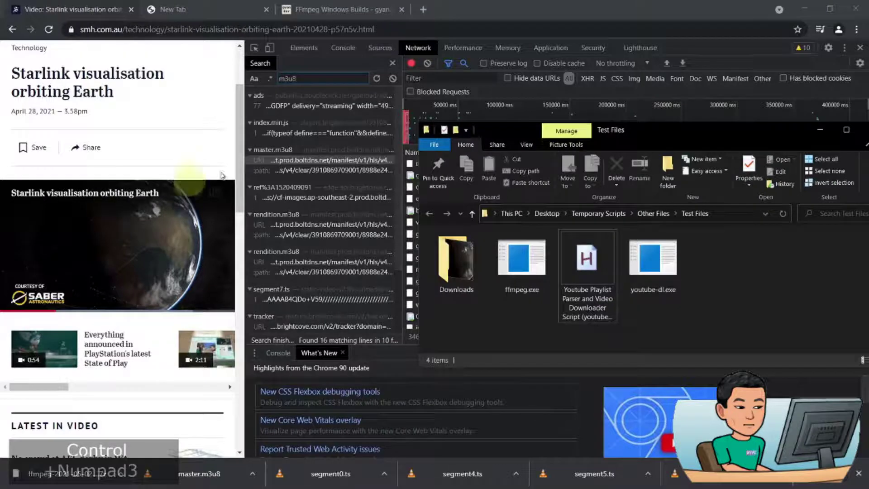
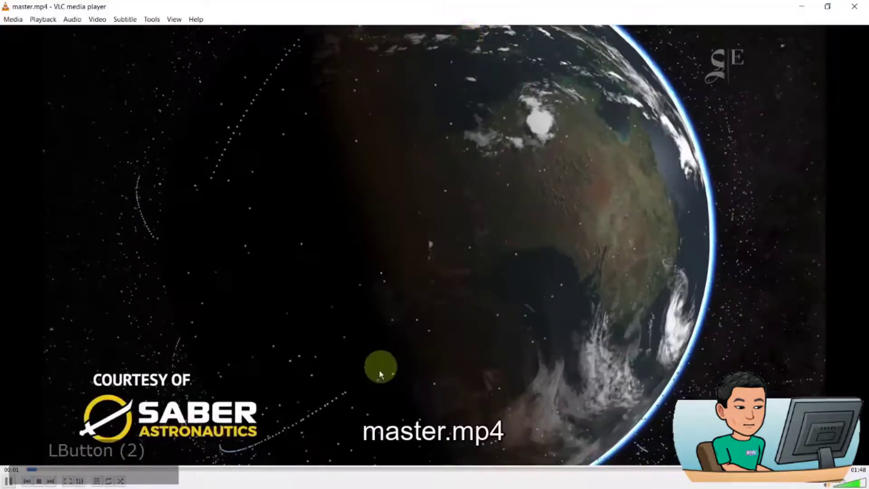
Play master.mp4 in VLC full screen to its 1:48 end, then close the player
double_click(364, 318)
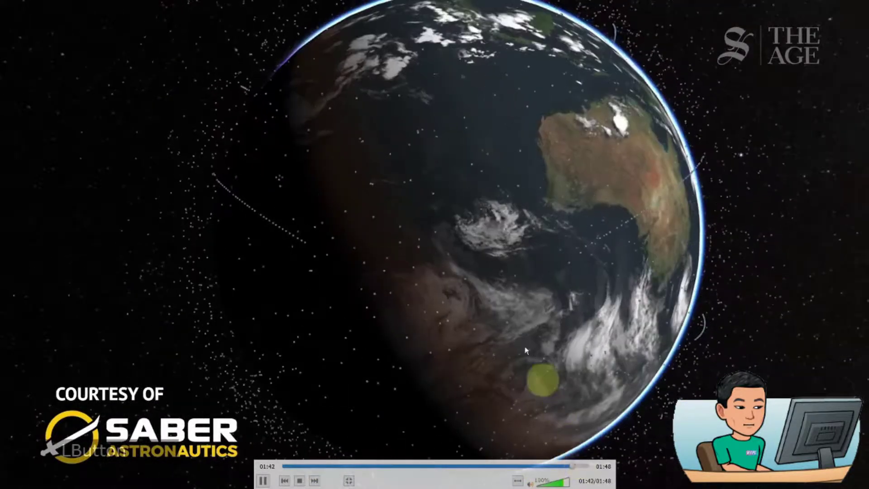
click(501, 284)
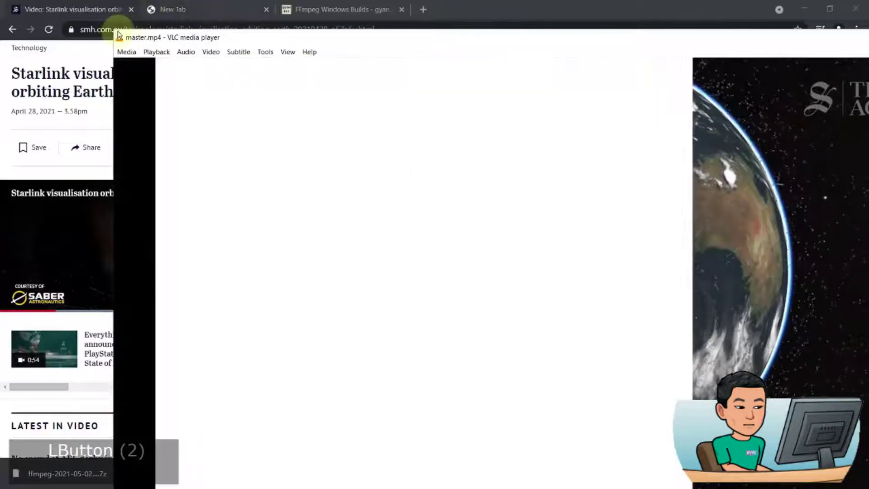
click(534, 312)
key(alt+F4)
click(518, 294)
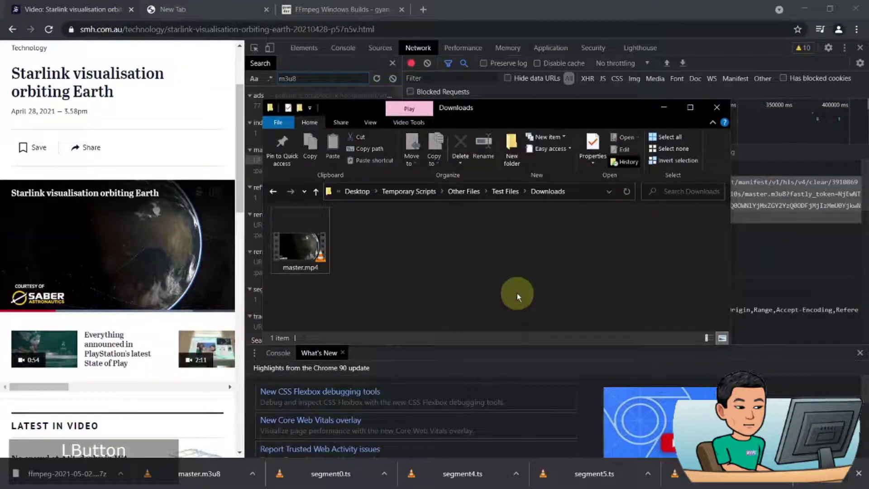